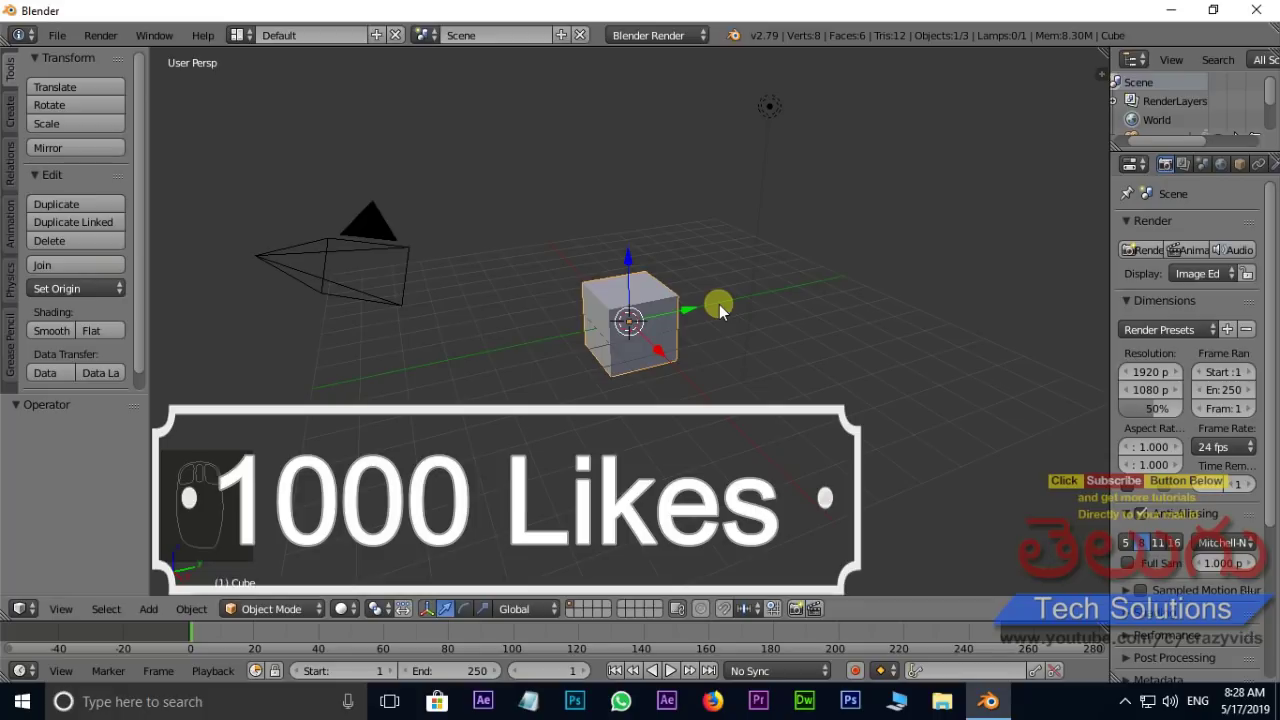
Step: Select the default cube and request its deletion so the confirmation awaits approval
{"action": "left_click", "coordinate": [725, 312]}
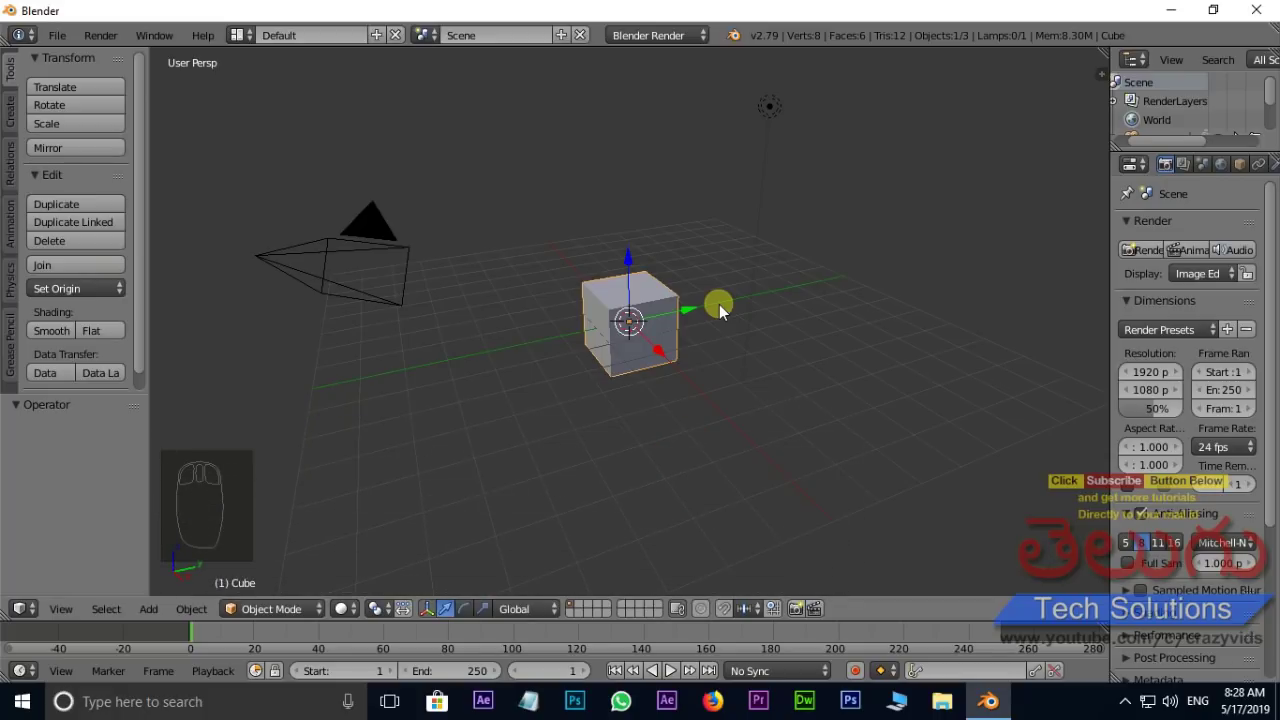
{"action": "left_click_drag", "start_coordinate": [725, 312], "coordinate": [725, 312]}
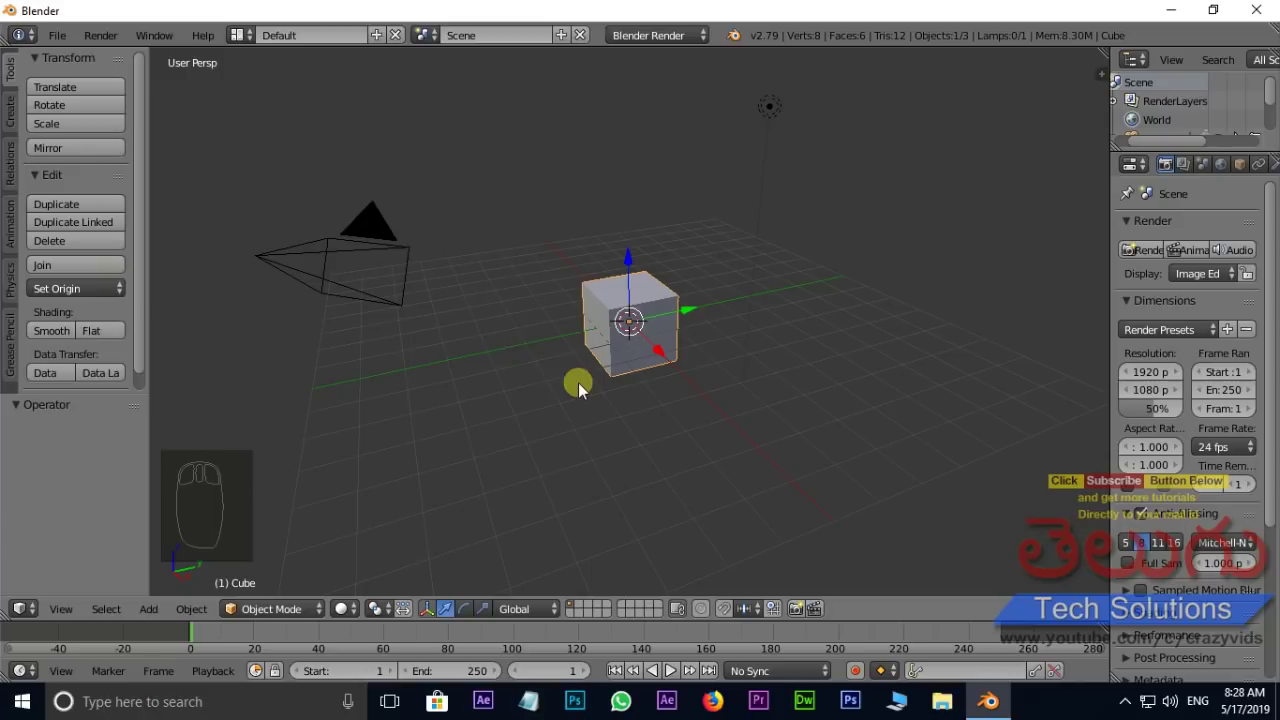
{"action": "left_click_drag", "start_coordinate": [604, 367], "coordinate": [653, 396]}
{"action": "key", "text": "Delete"}
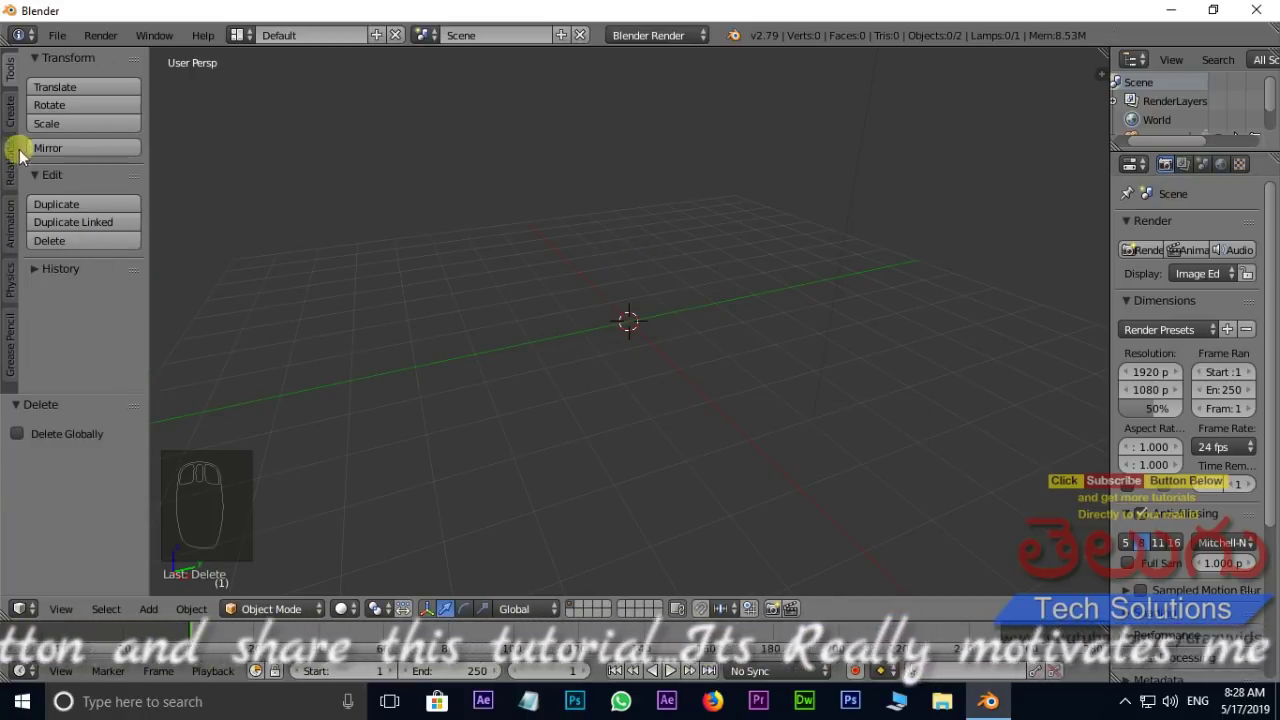
Step: Show the Create tool shelf and bring up the Add list of mesh primitives
{"action": "left_click_drag", "start_coordinate": [14, 121], "coordinate": [89, 120]}
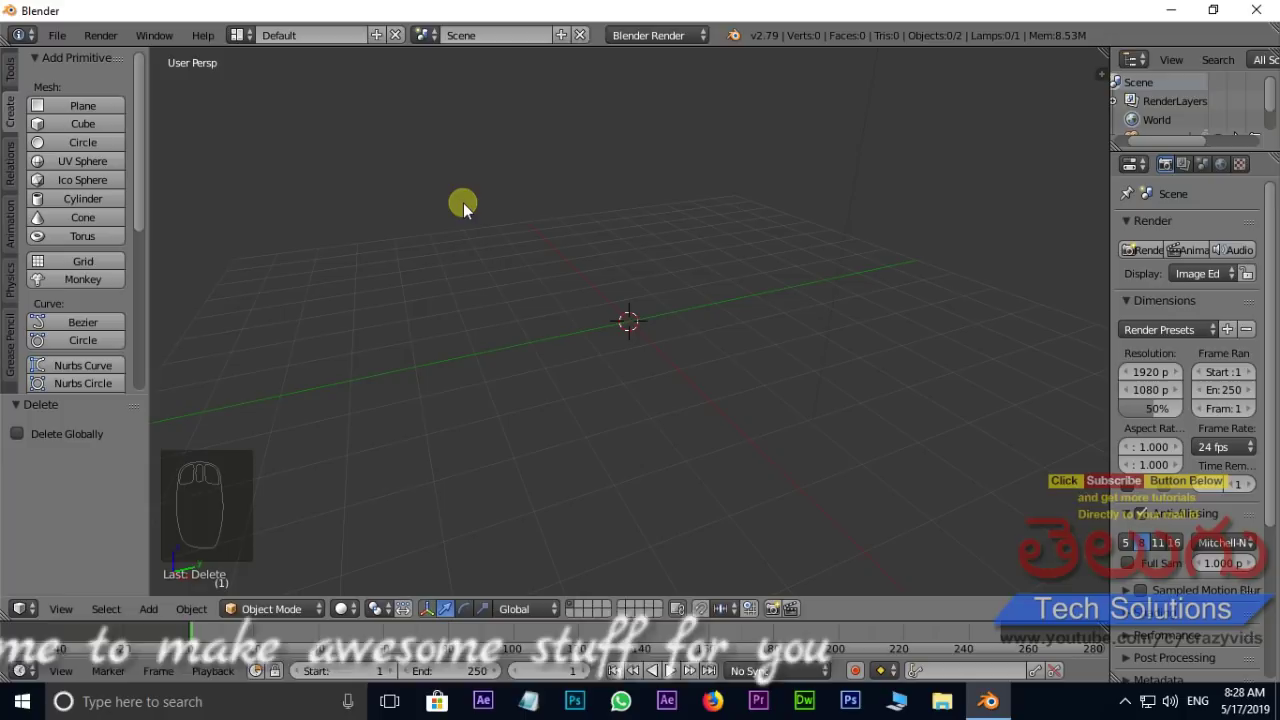
{"action": "key", "text": "shift+a"}
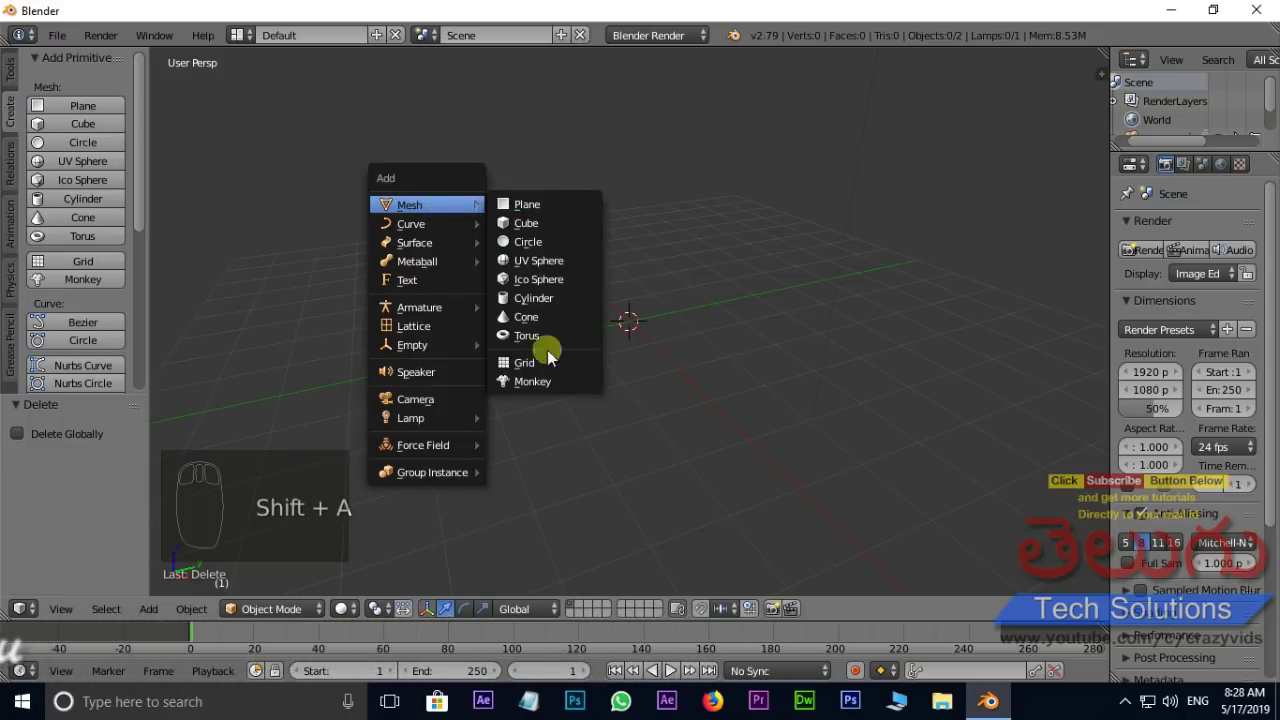
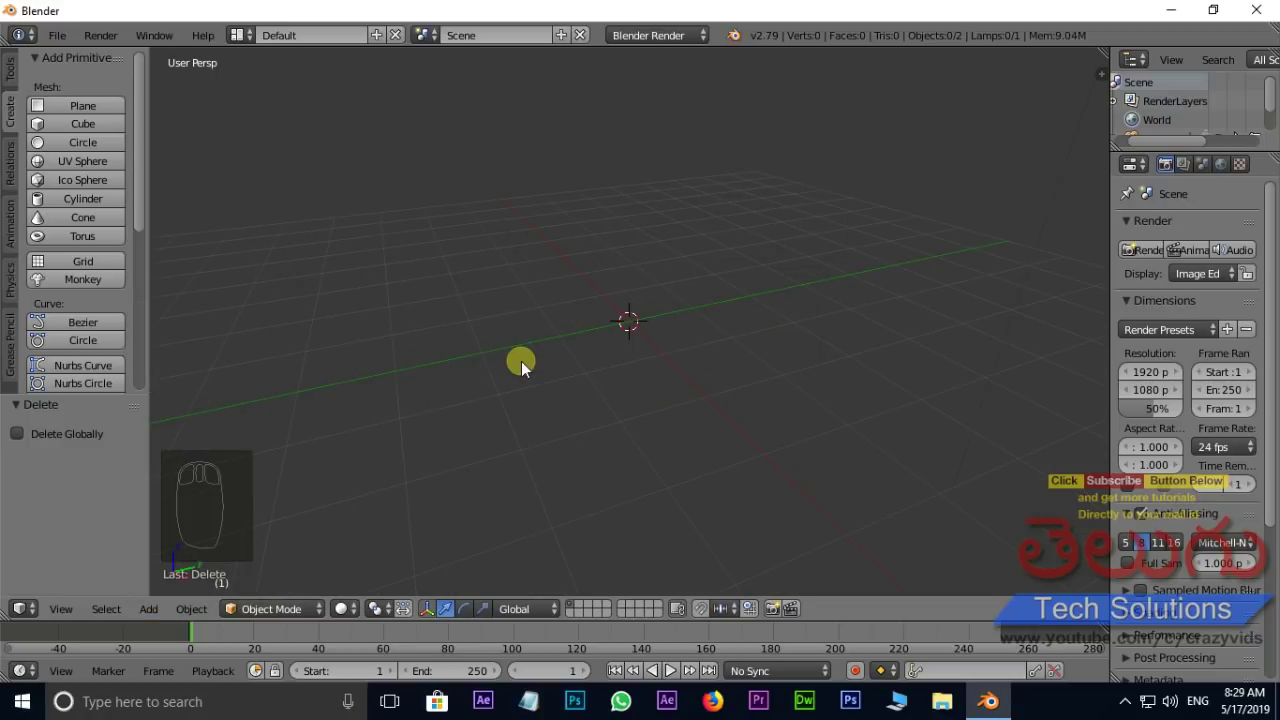
Step: Add a cylinder and scale it along Z to about 0.17, forming a flat disc
{"action": "key", "text": "shift+a"}
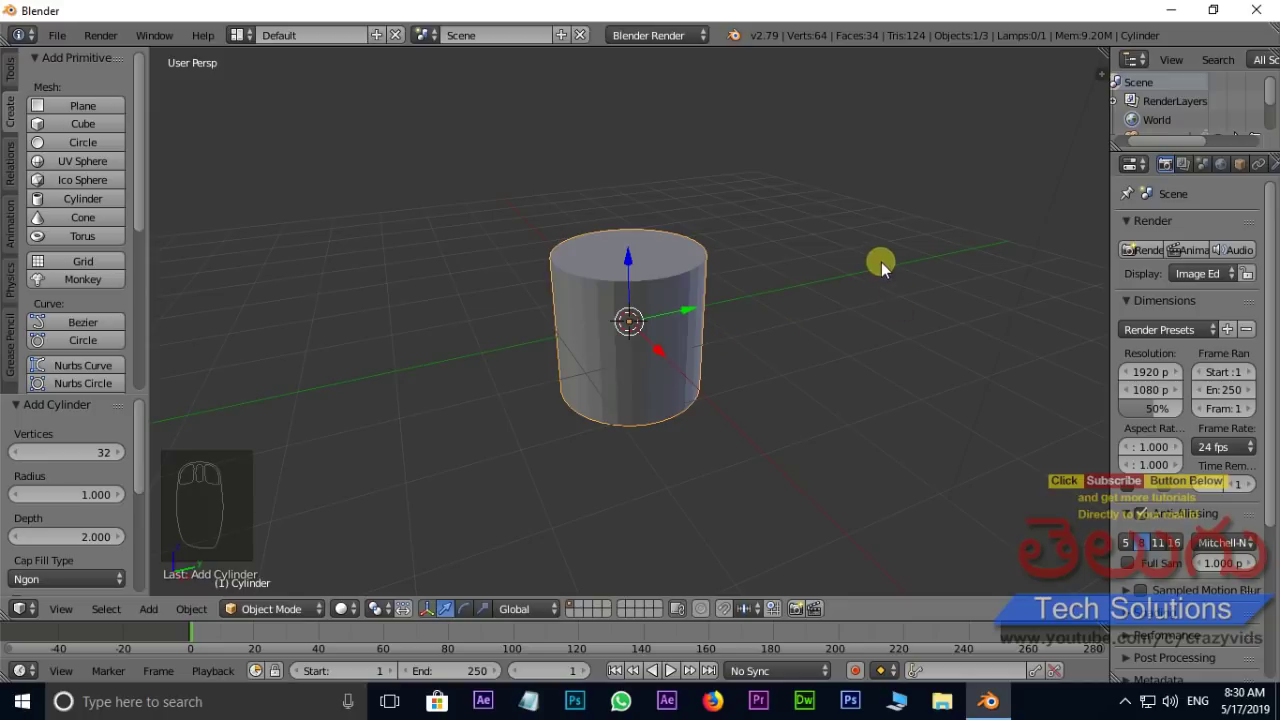
{"action": "key", "text": "s"}
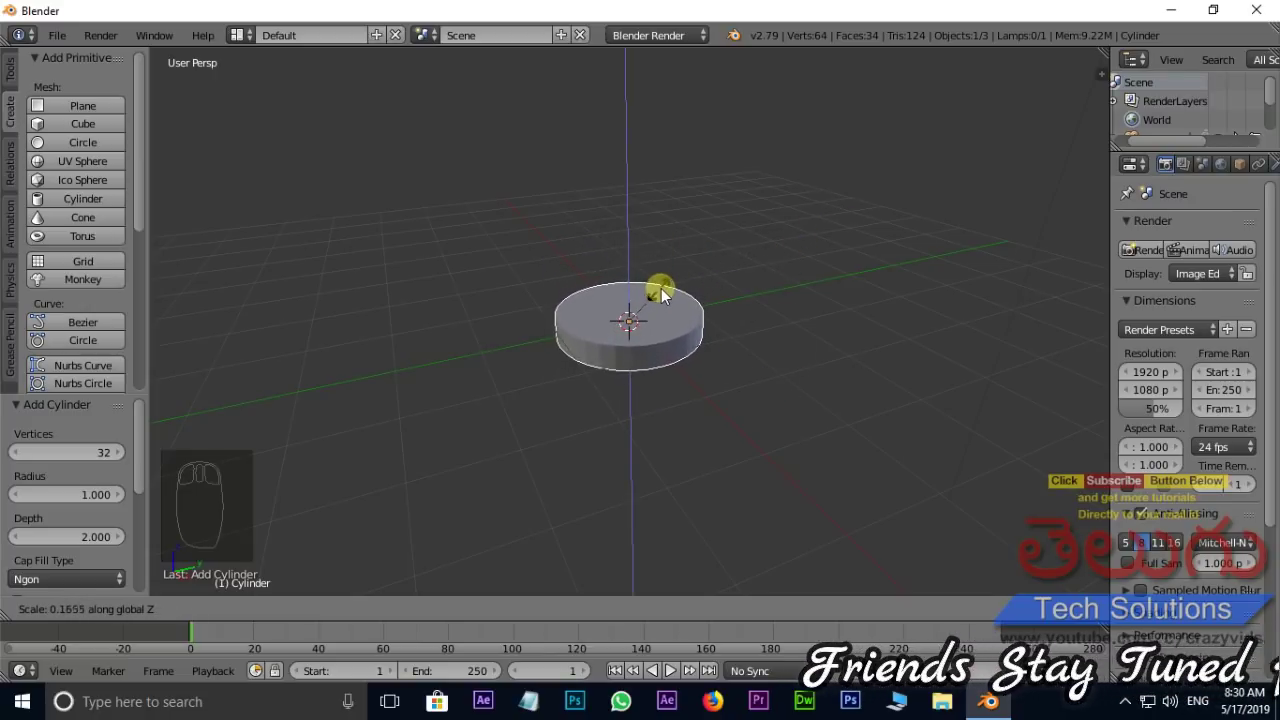
{"action": "scroll", "scroll_direction": "up", "scroll_amount": 3}
{"action": "scroll", "scroll_direction": "down", "scroll_amount": 3}
{"action": "left_click_drag", "start_coordinate": [703, 367], "coordinate": [703, 367]}
{"action": "scroll", "scroll_direction": "up", "scroll_amount": 3}
{"action": "scroll", "scroll_direction": "up", "scroll_amount": 3}
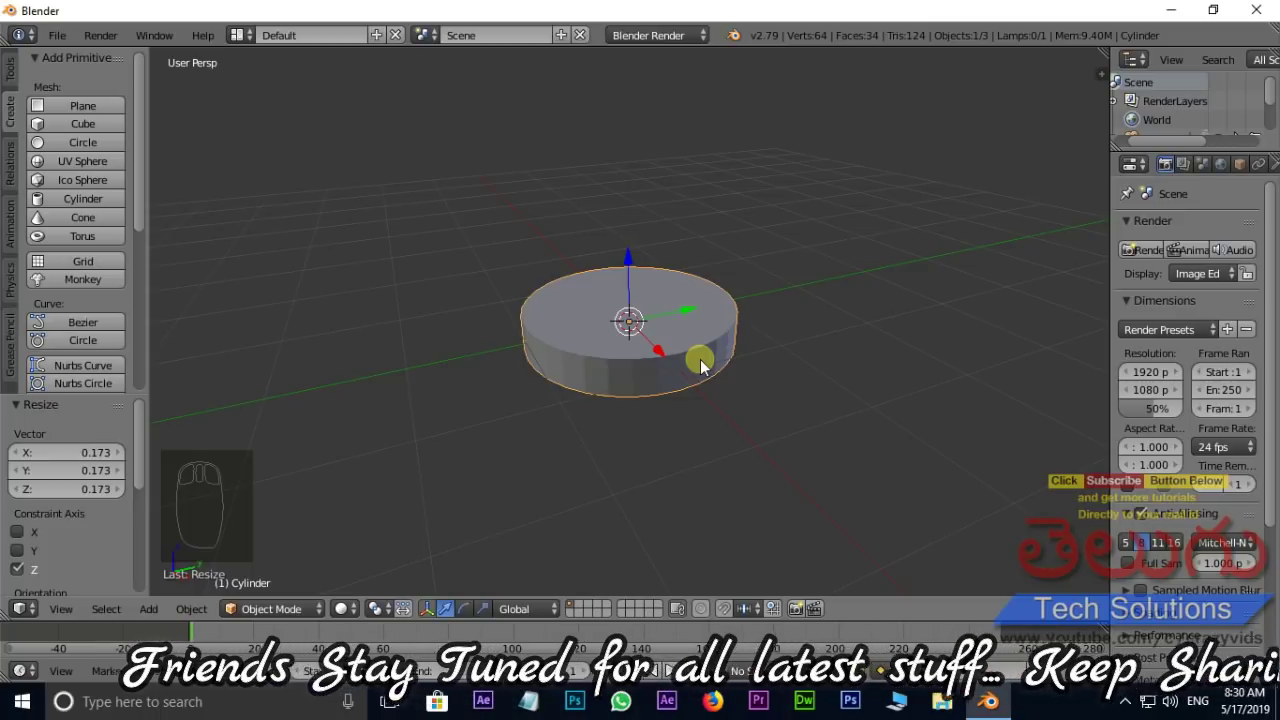
Step: Toggle the disc into and out of mesh editing and zoom closer to it
{"action": "key", "text": "Tab"}
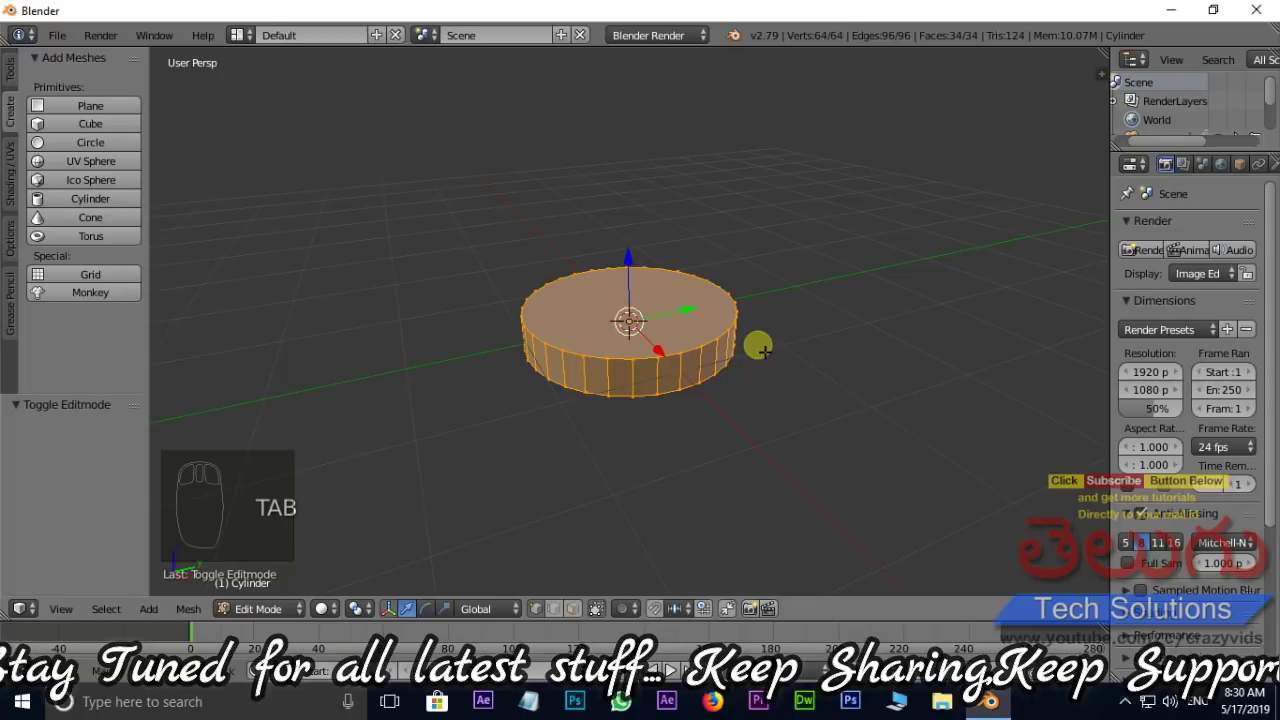
{"action": "key", "text": "Tab"}
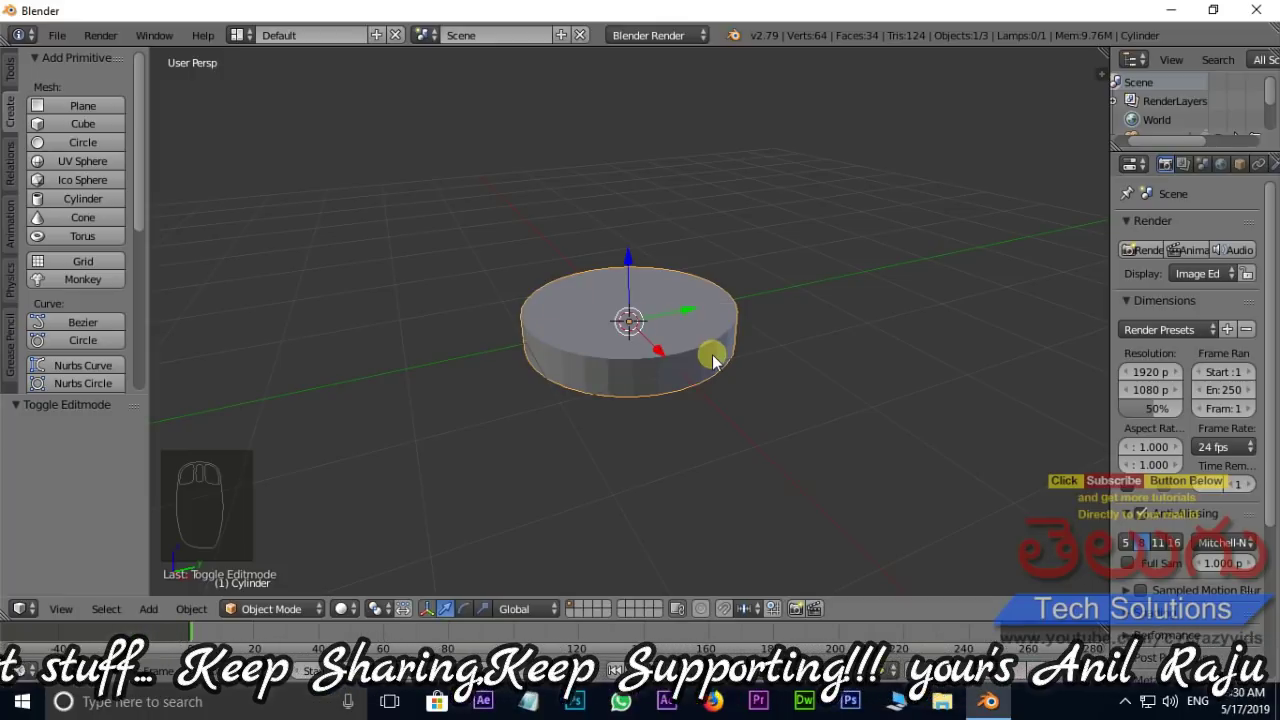
{"action": "left_click_drag", "start_coordinate": [315, 615], "coordinate": [270, 583]}
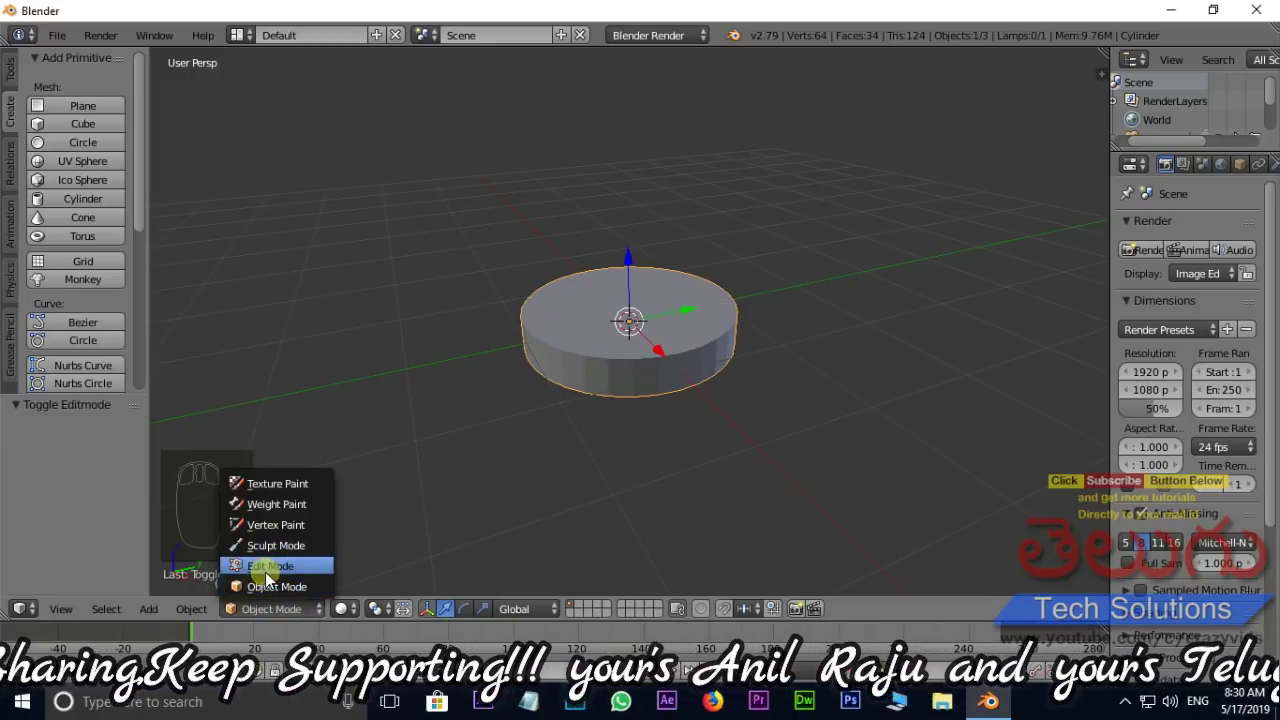
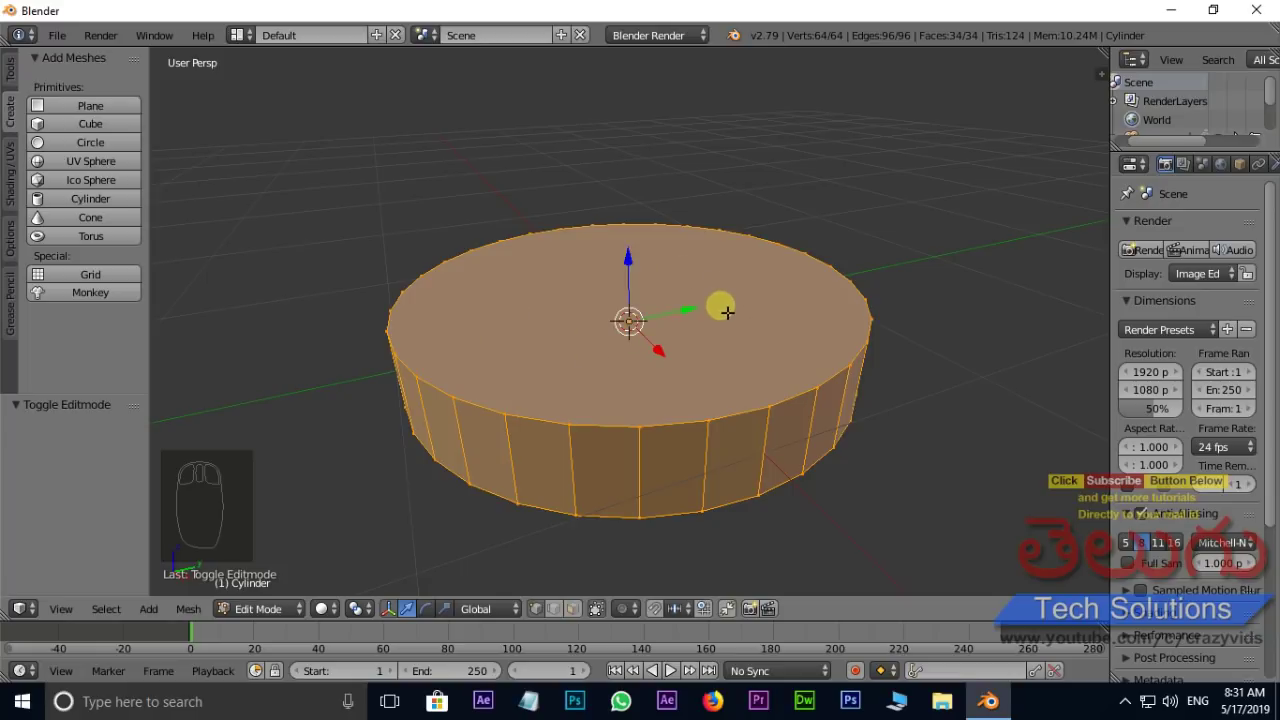
Step: Switch to face selection, pick only the disc's top face, checking it briefly in X-ray
{"action": "key", "text": "ctrl+Tab"}
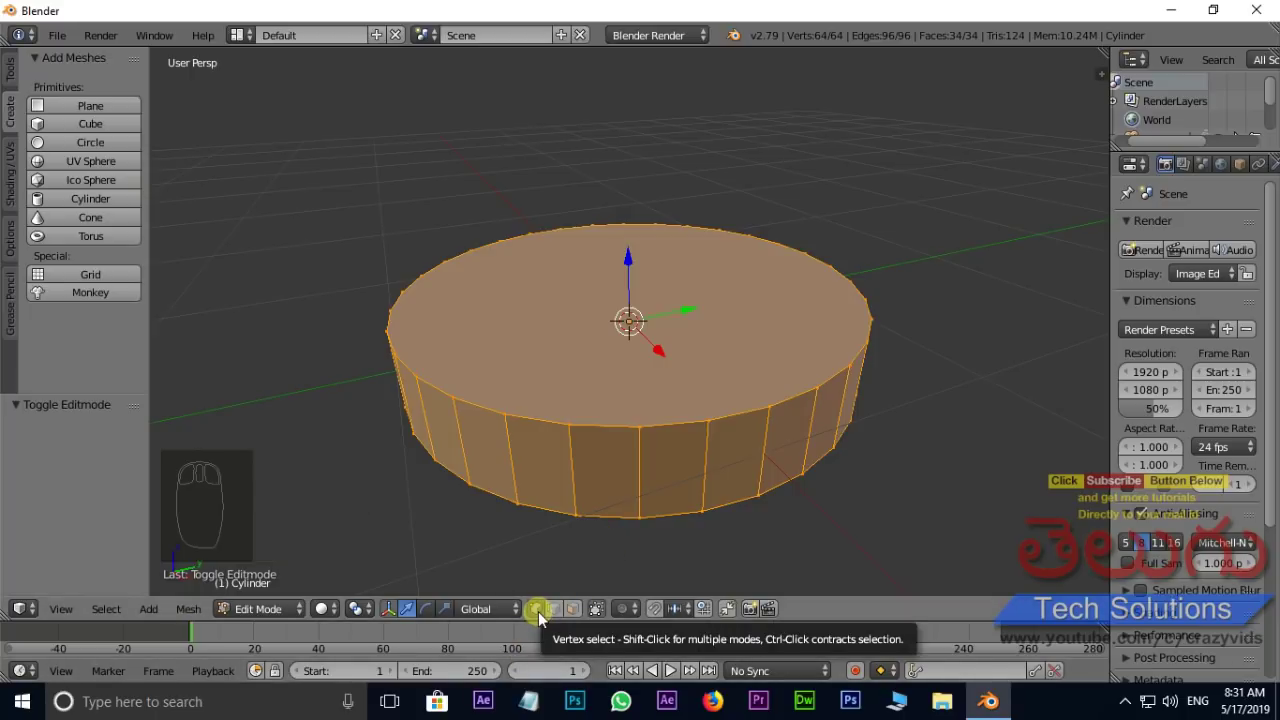
{"action": "left_click_drag", "start_coordinate": [555, 619], "coordinate": [581, 617]}
{"action": "left_click_drag", "start_coordinate": [581, 617], "coordinate": [564, 619]}
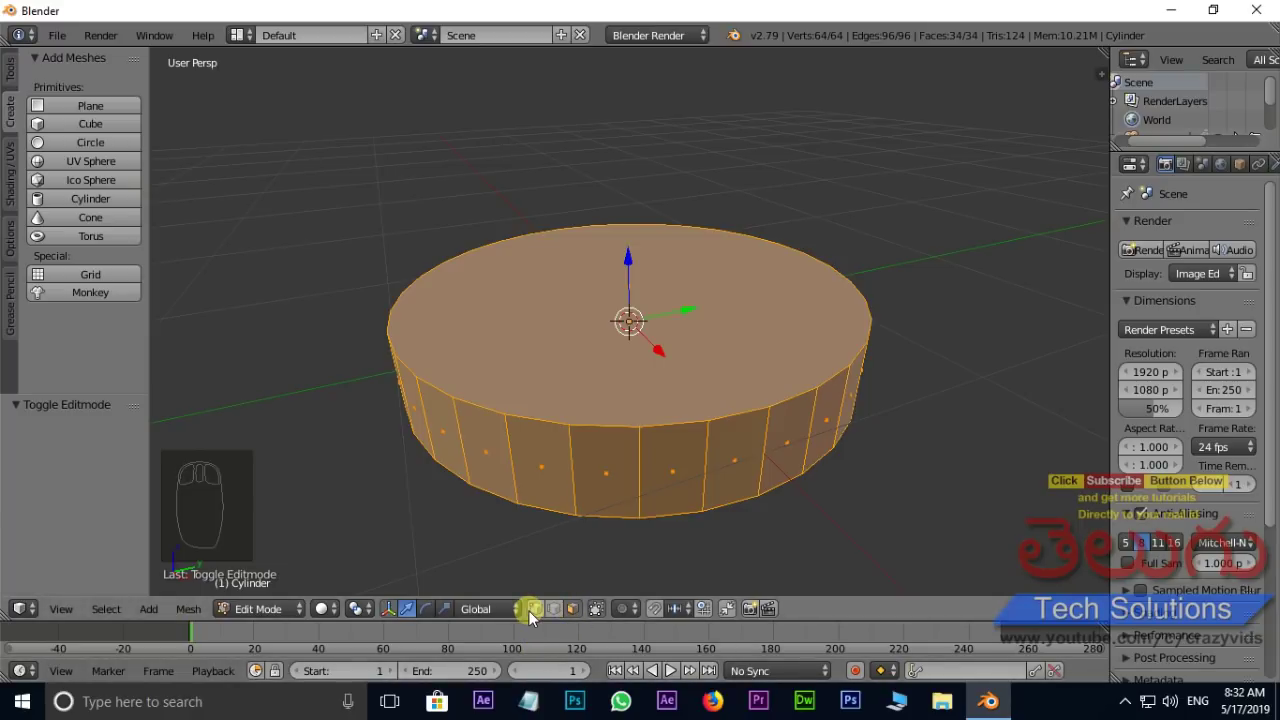
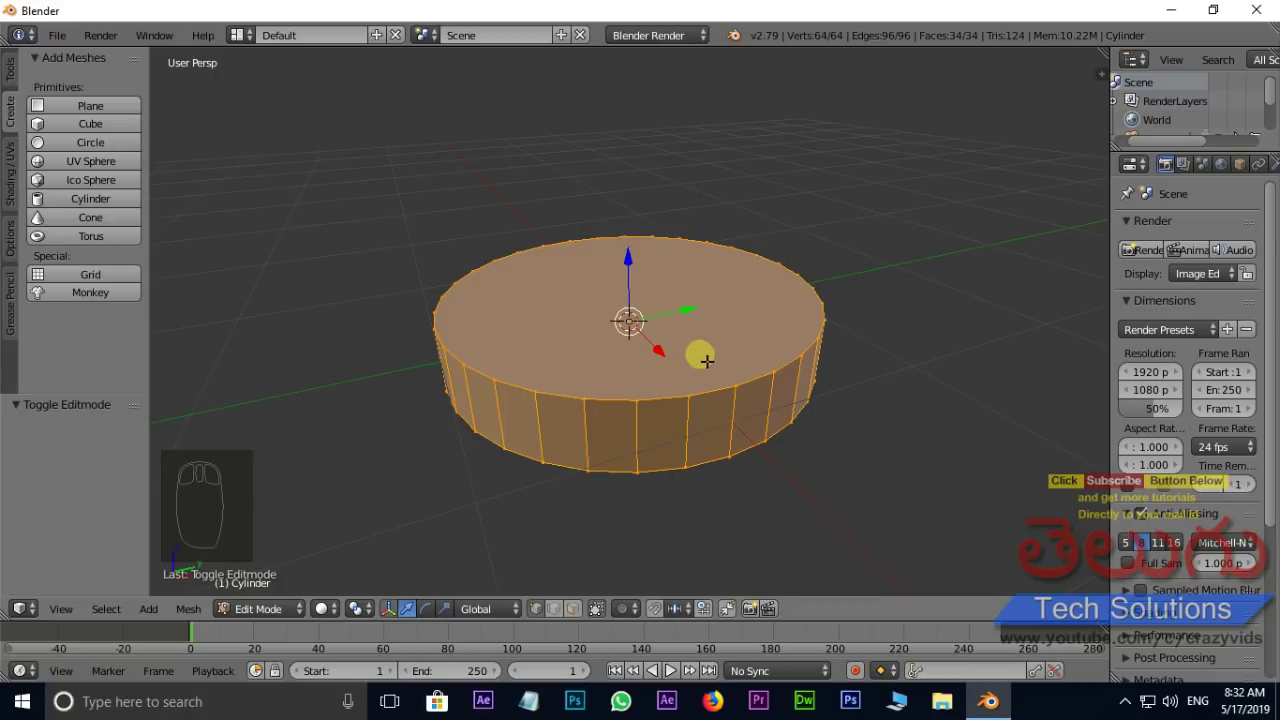
{"action": "key", "text": "ctrl+Tab"}
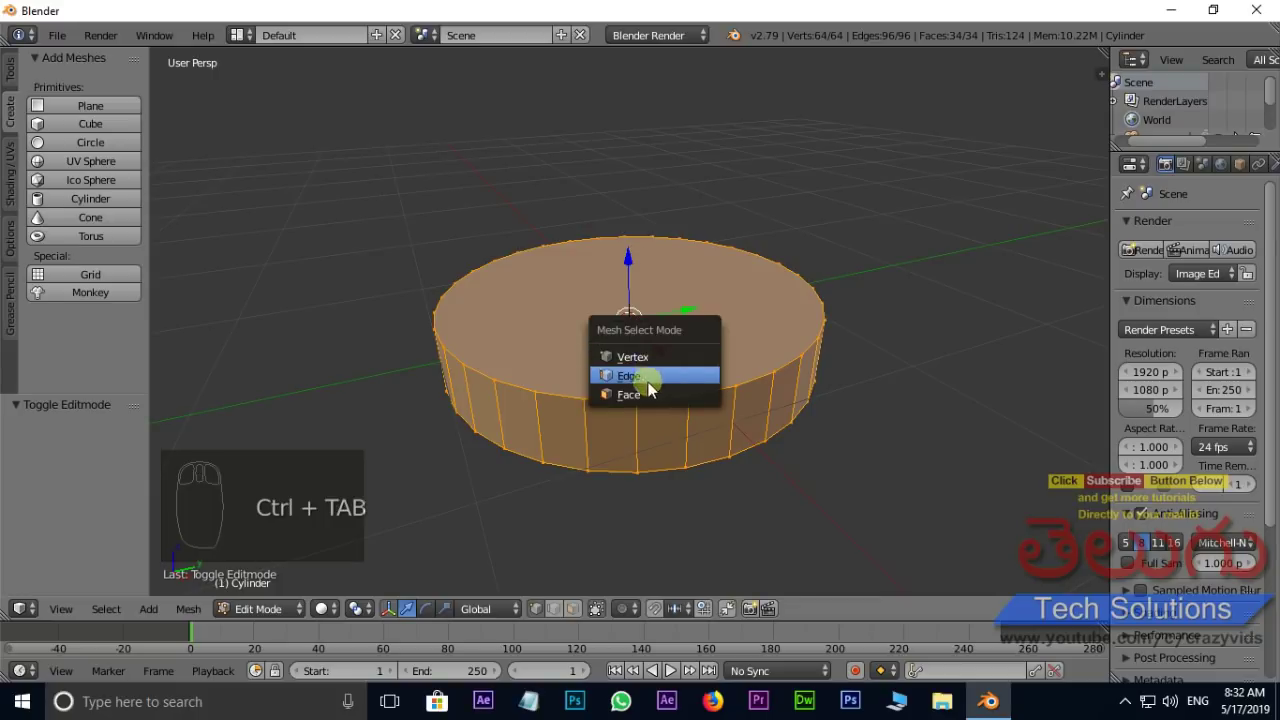
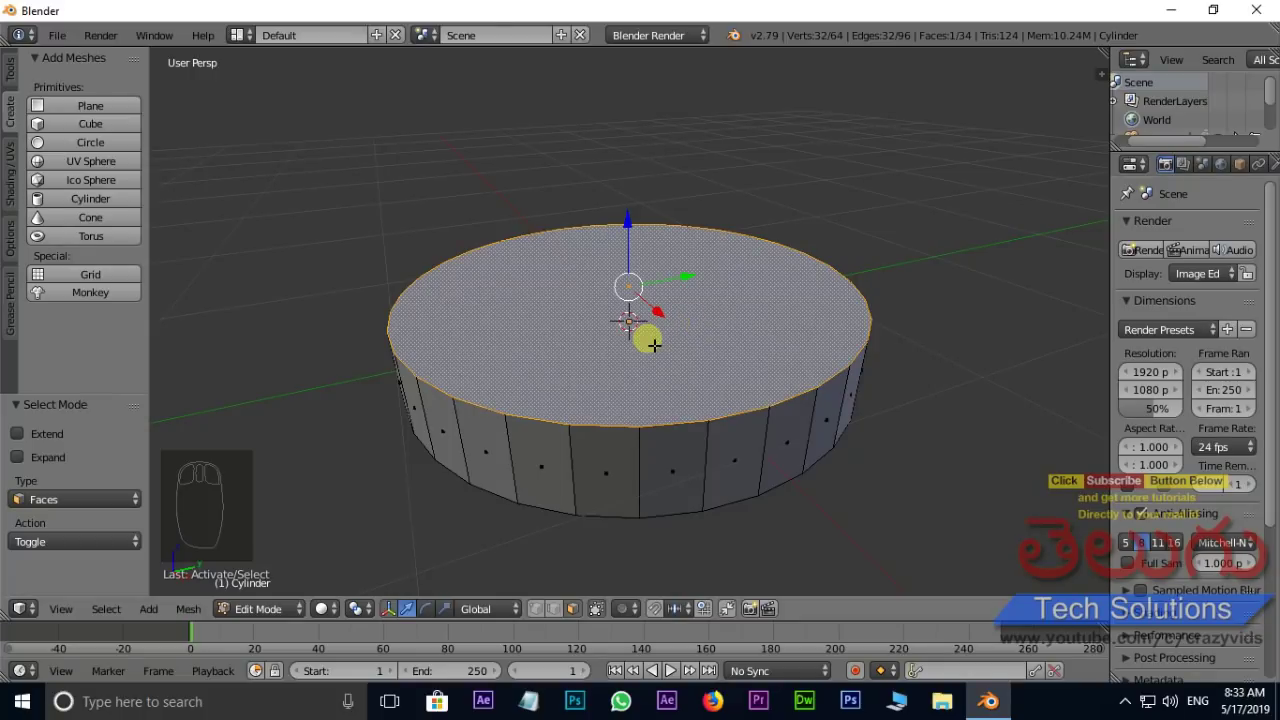
{"action": "key", "text": "z"}
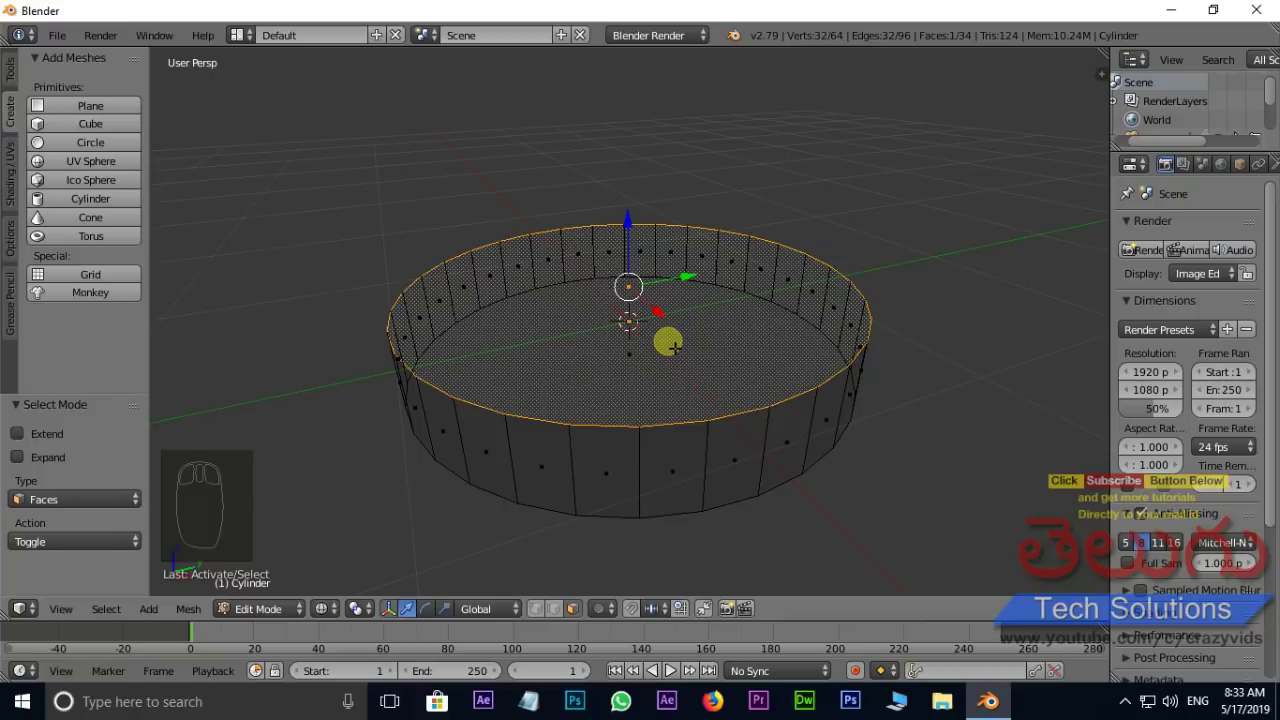
{"action": "key", "text": "z"}
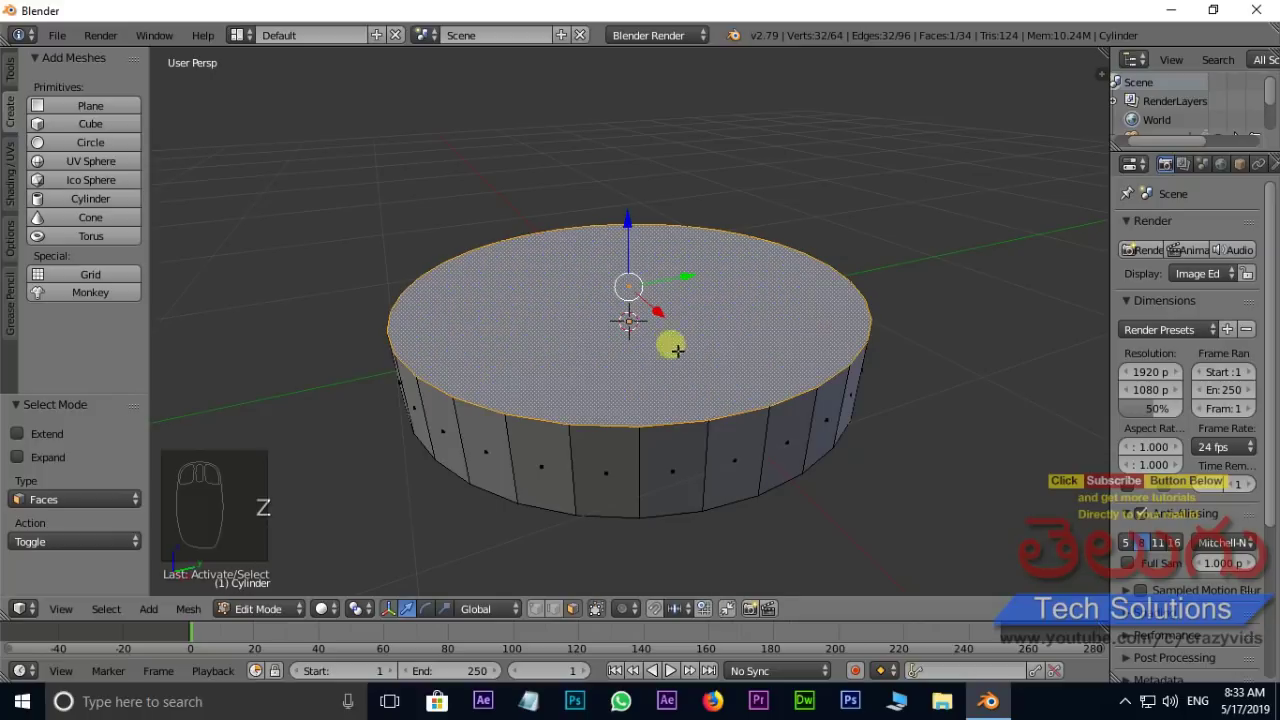
Step: Extrude the top face upward, narrow the shaft and widen the top ring into a capital
{"action": "left_click_drag", "start_coordinate": [335, 620], "coordinate": [364, 579]}
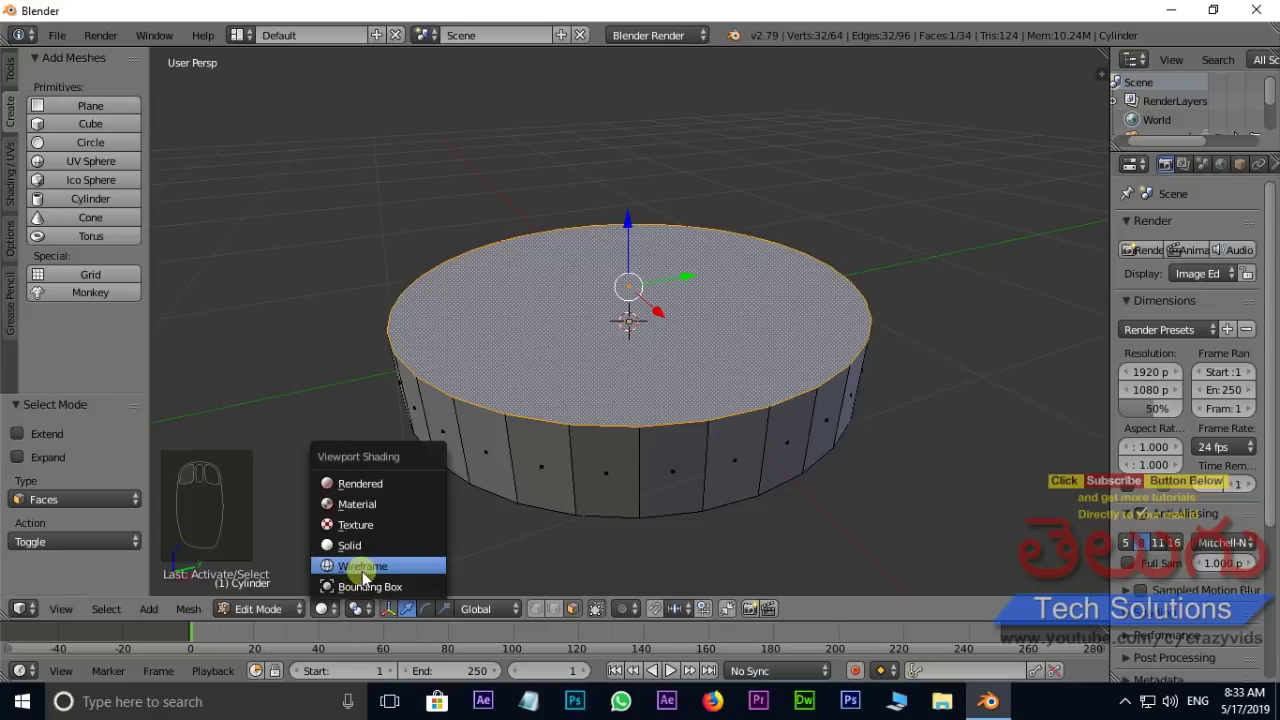
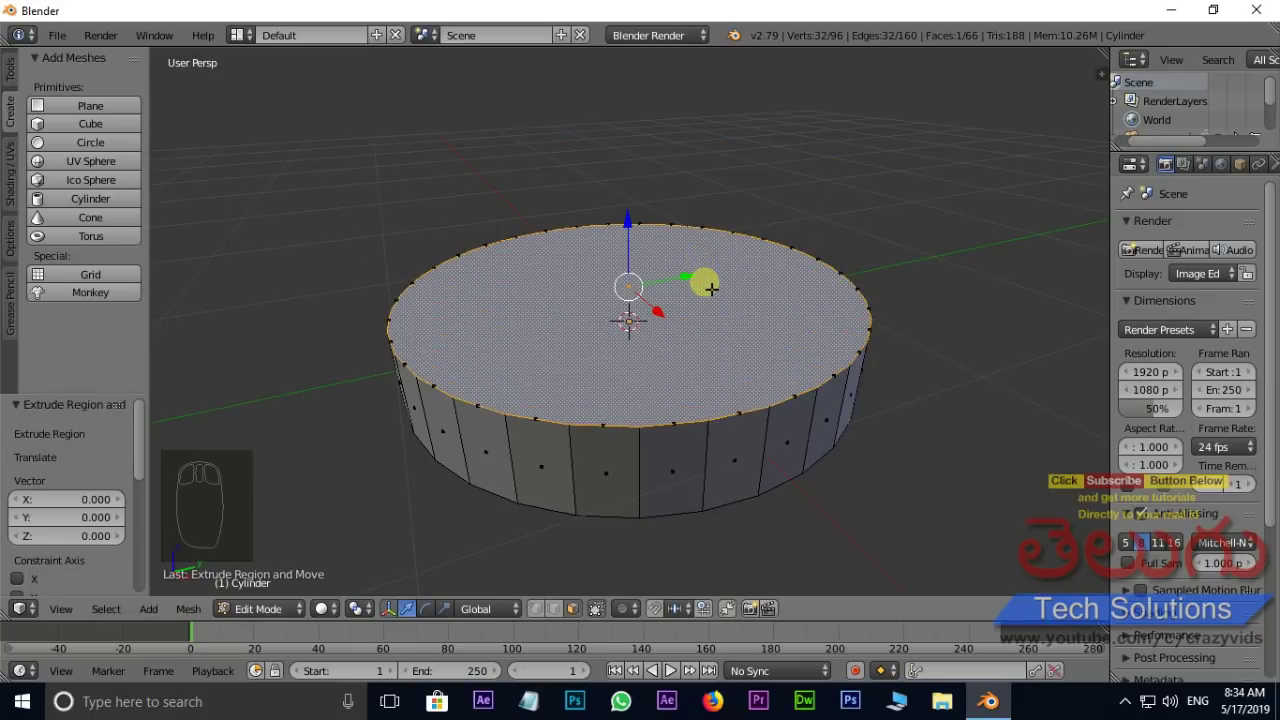
{"action": "key", "text": "e"}
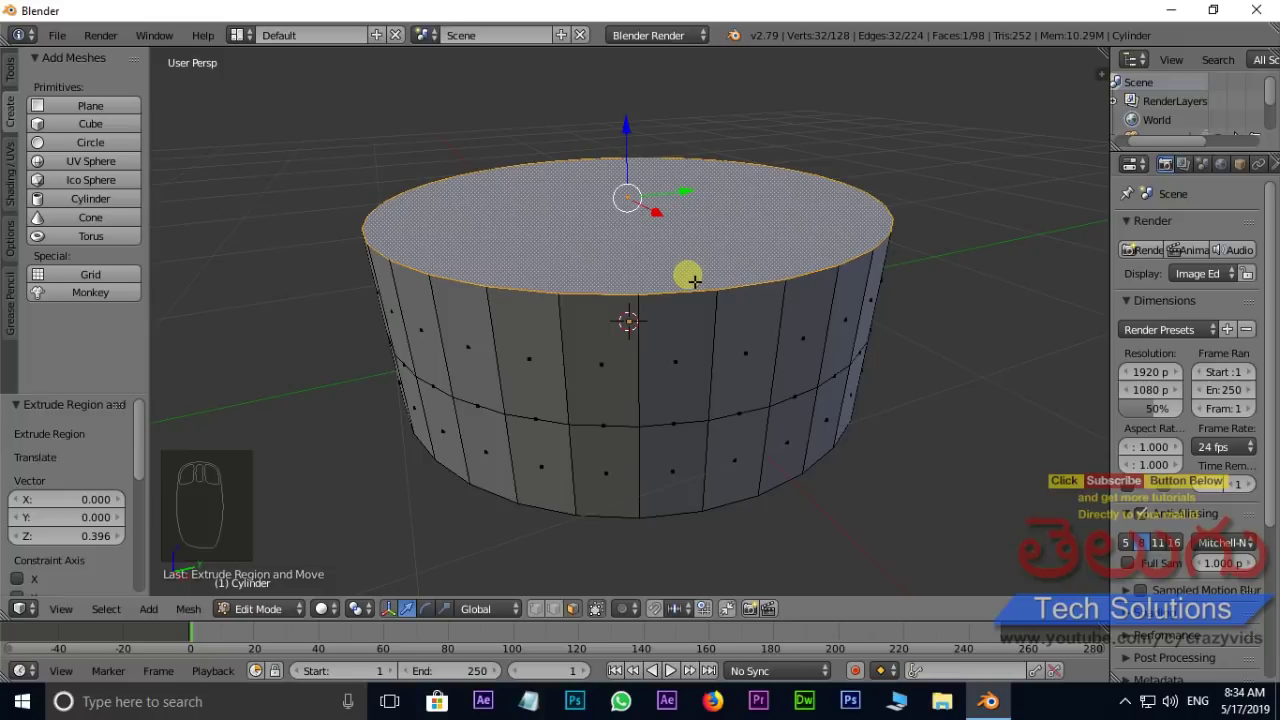
{"action": "key", "text": "s"}
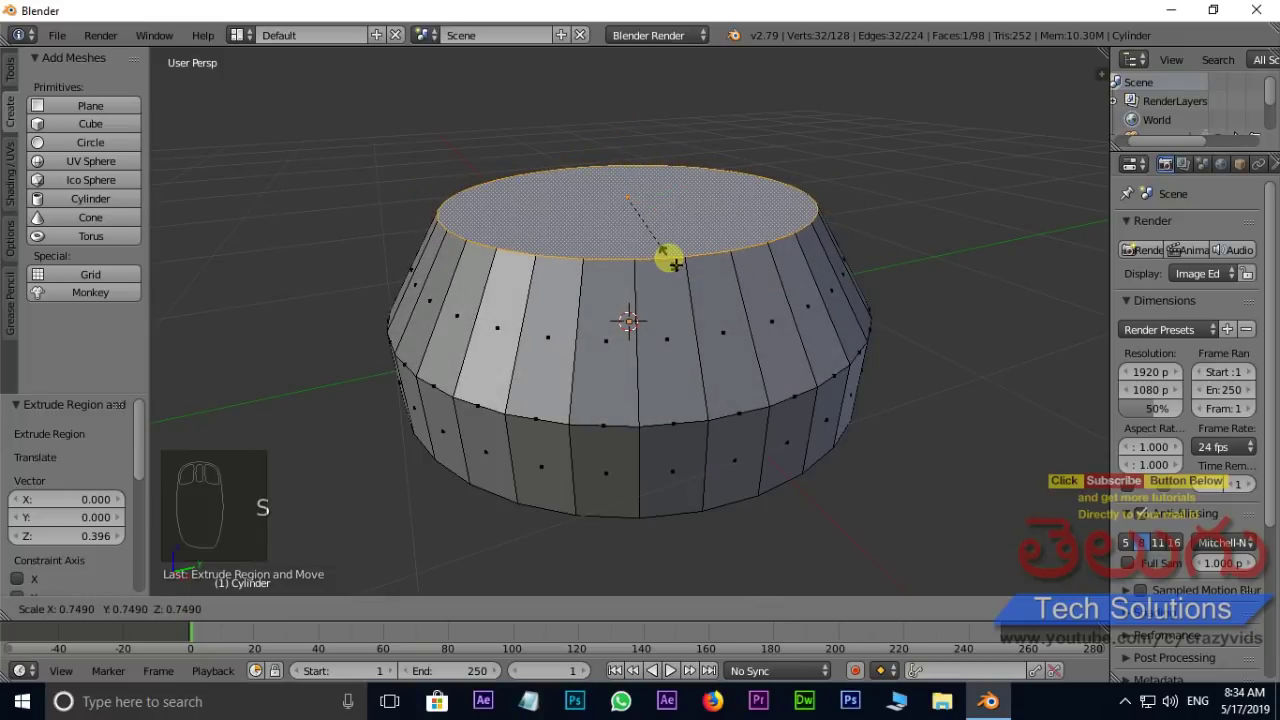
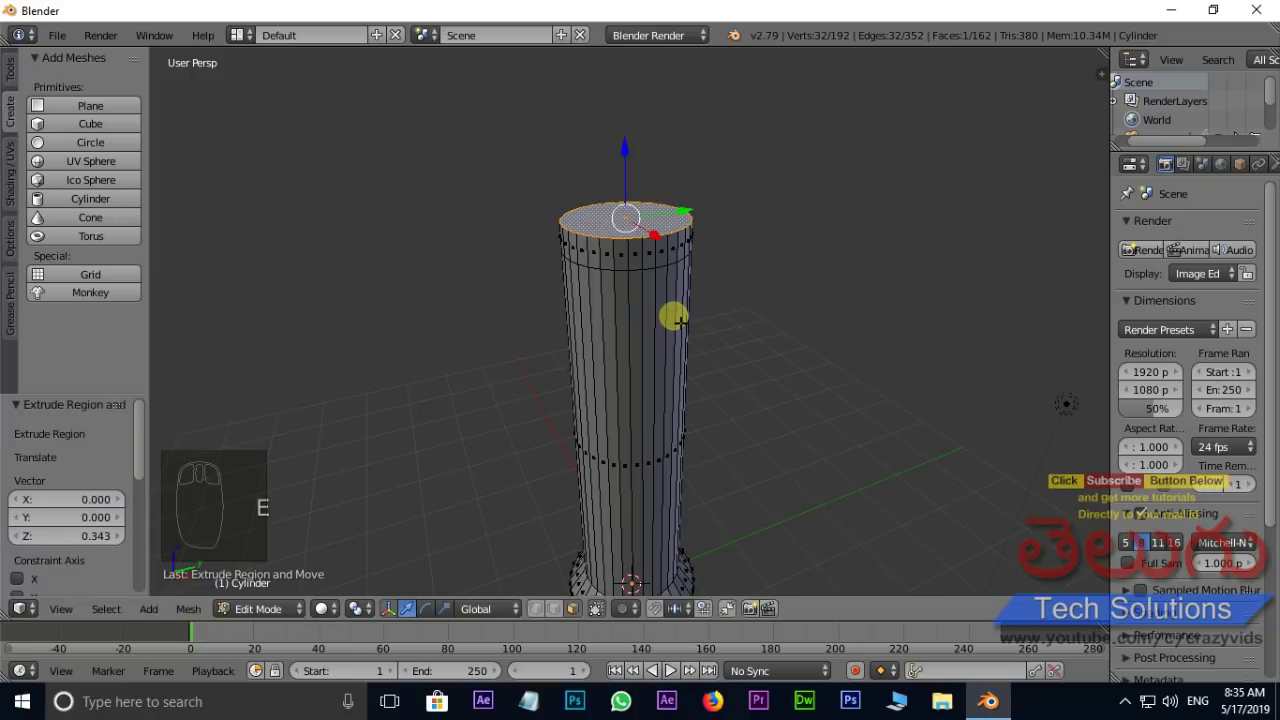
{"action": "key", "text": "s"}
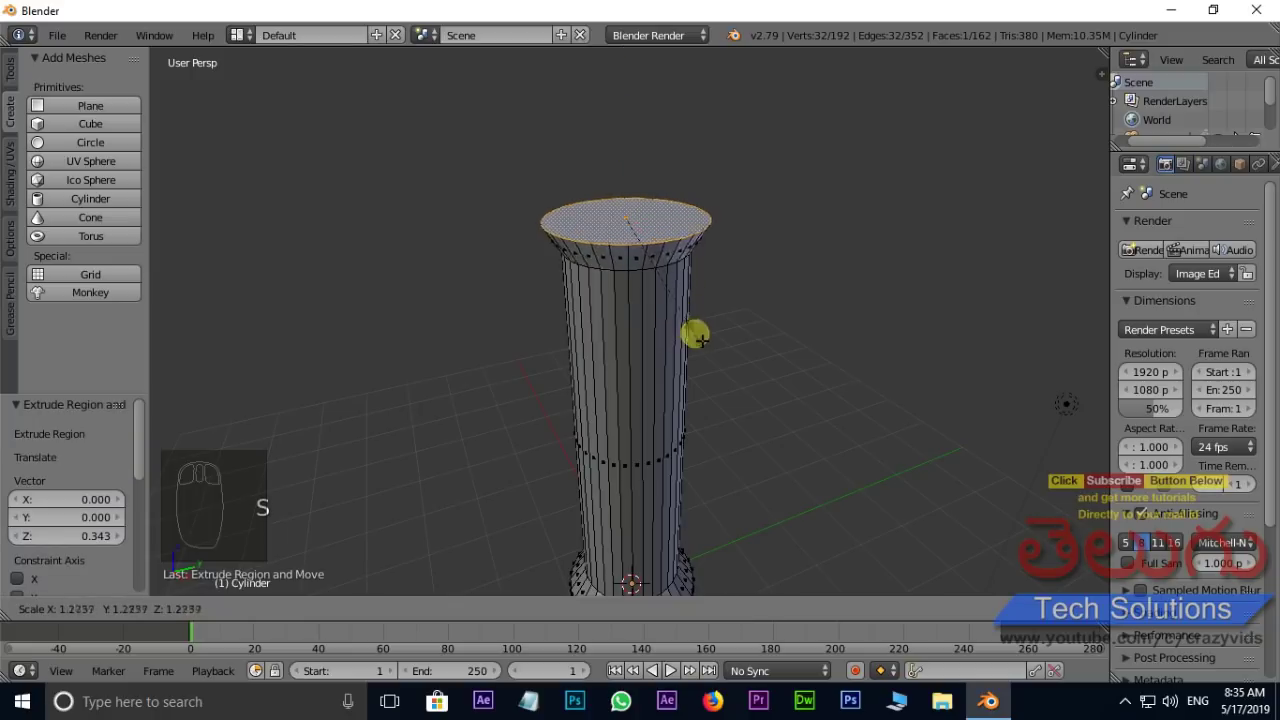
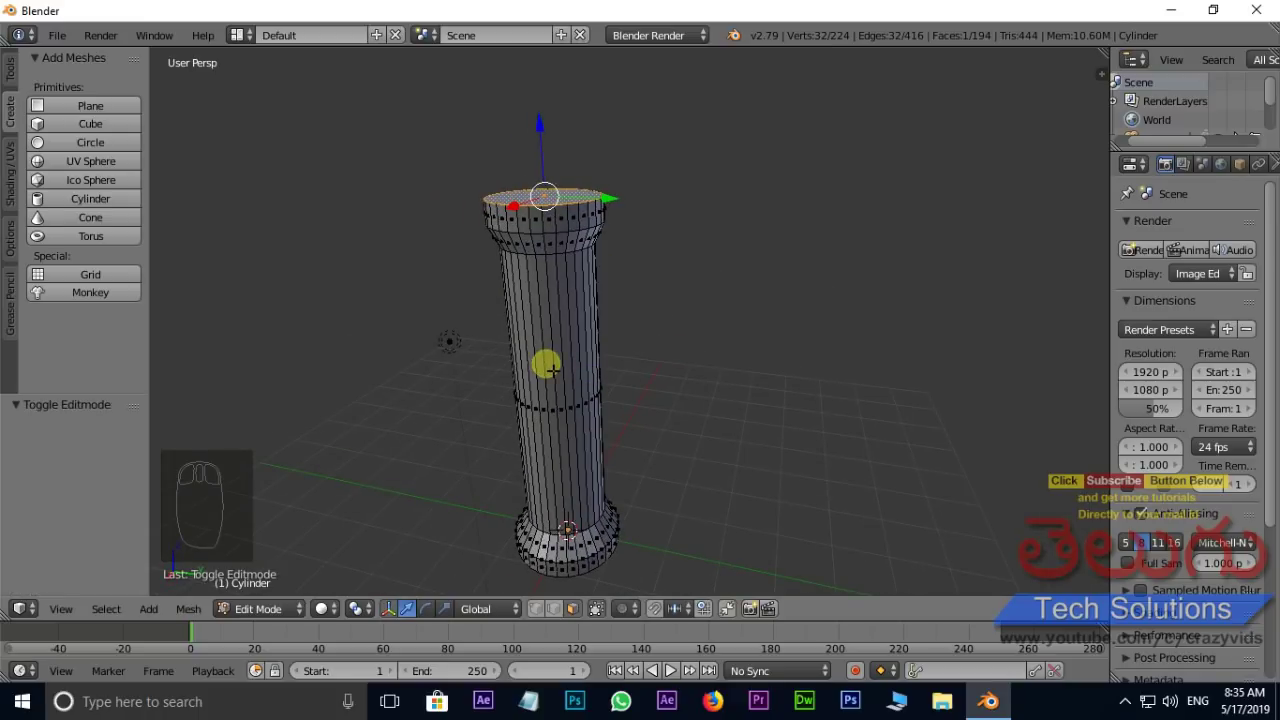
{"action": "key", "text": "Tab"}
Step: Add a 32-vertex circle at the origin beside the pillar and zoom toward it
{"action": "middle_click", "coordinate": [587, 402]}
{"action": "left_click_drag", "start_coordinate": [657, 541], "coordinate": [162, 347]}
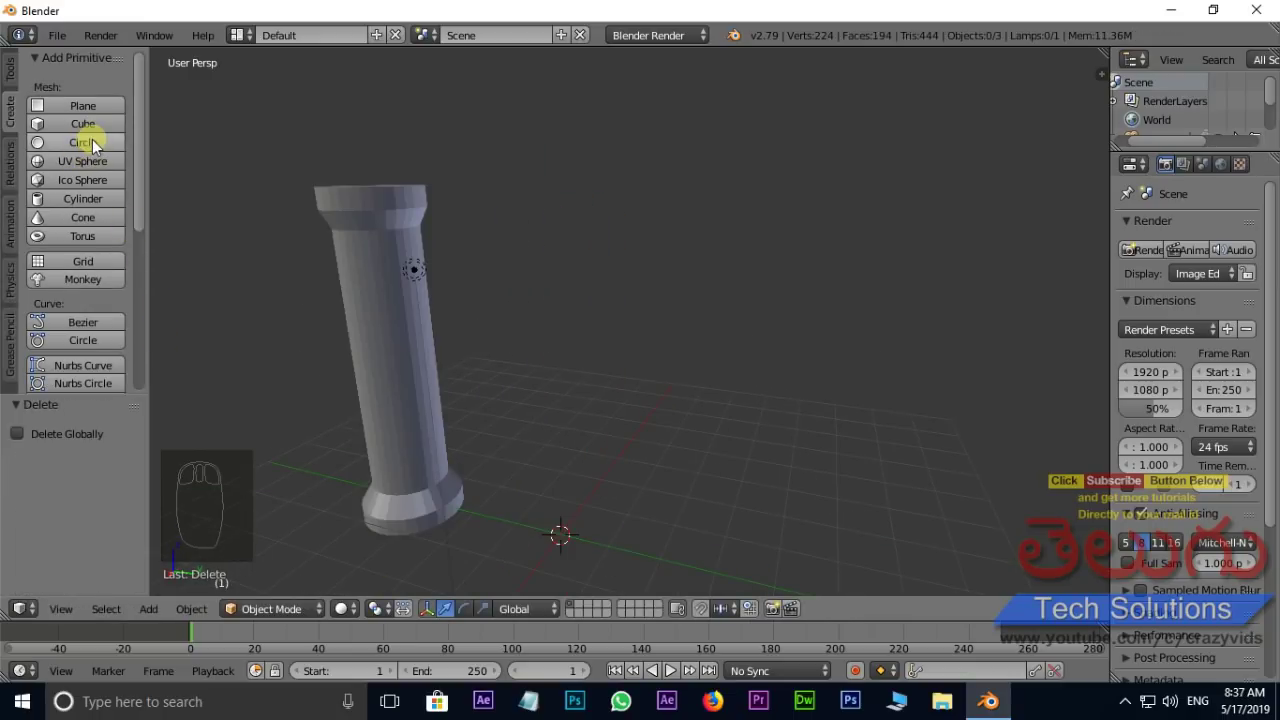
{"action": "left_click_drag", "start_coordinate": [95, 147], "coordinate": [604, 529]}
{"action": "key", "text": "KP_Decimal"}
{"action": "middle_click", "coordinate": [603, 451]}
{"action": "scroll", "scroll_direction": "up", "scroll_amount": 3}
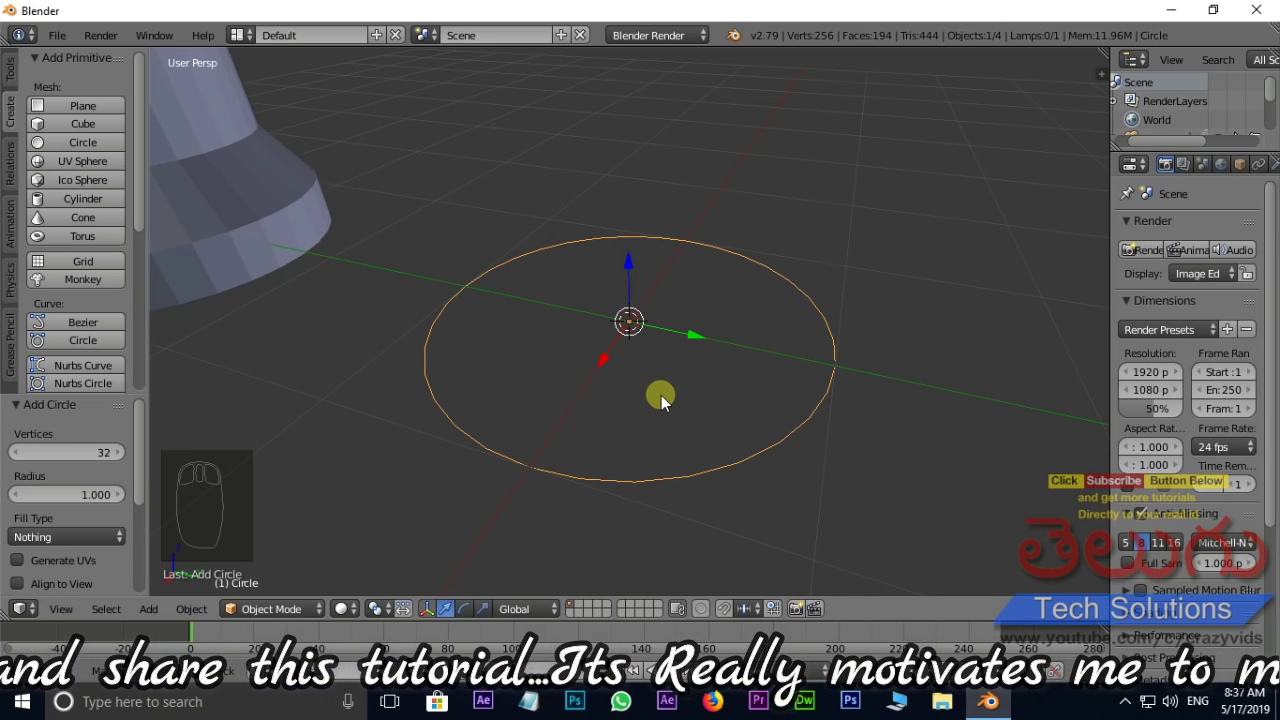
Step: Edit the circle's vertices, try filling it with a face, then undo back to a bare ring
{"action": "key", "text": "Tab"}
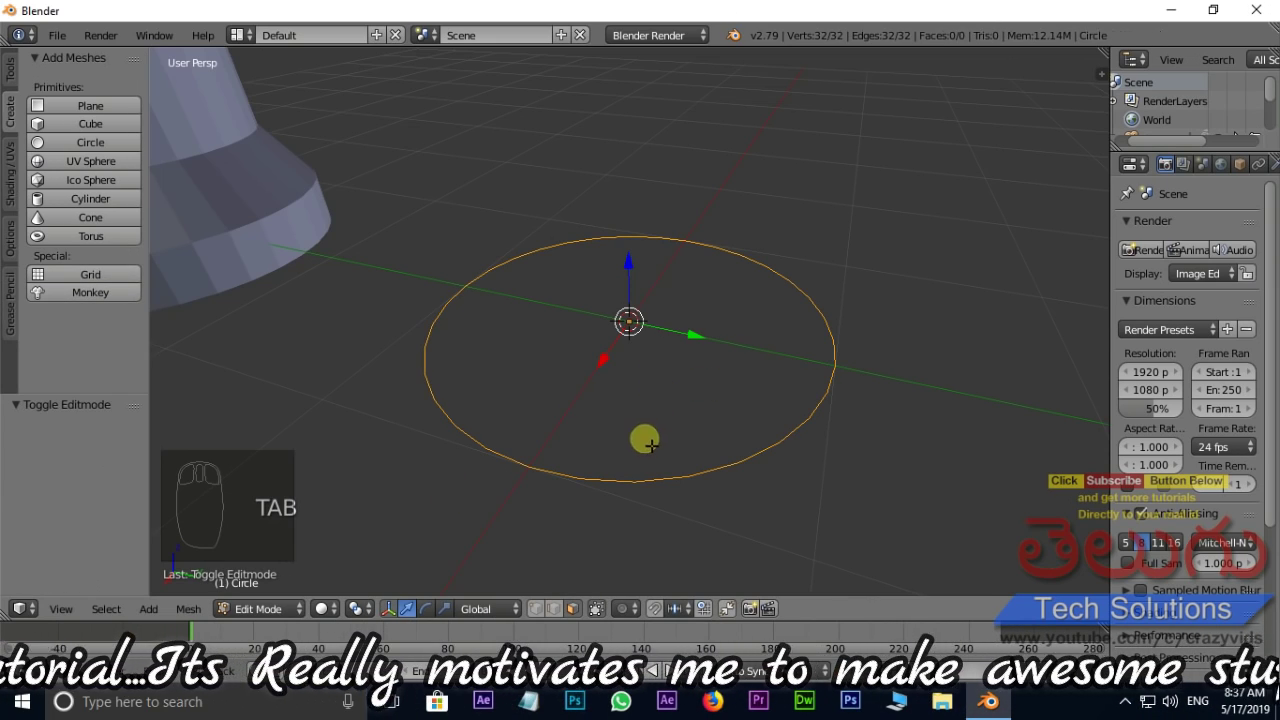
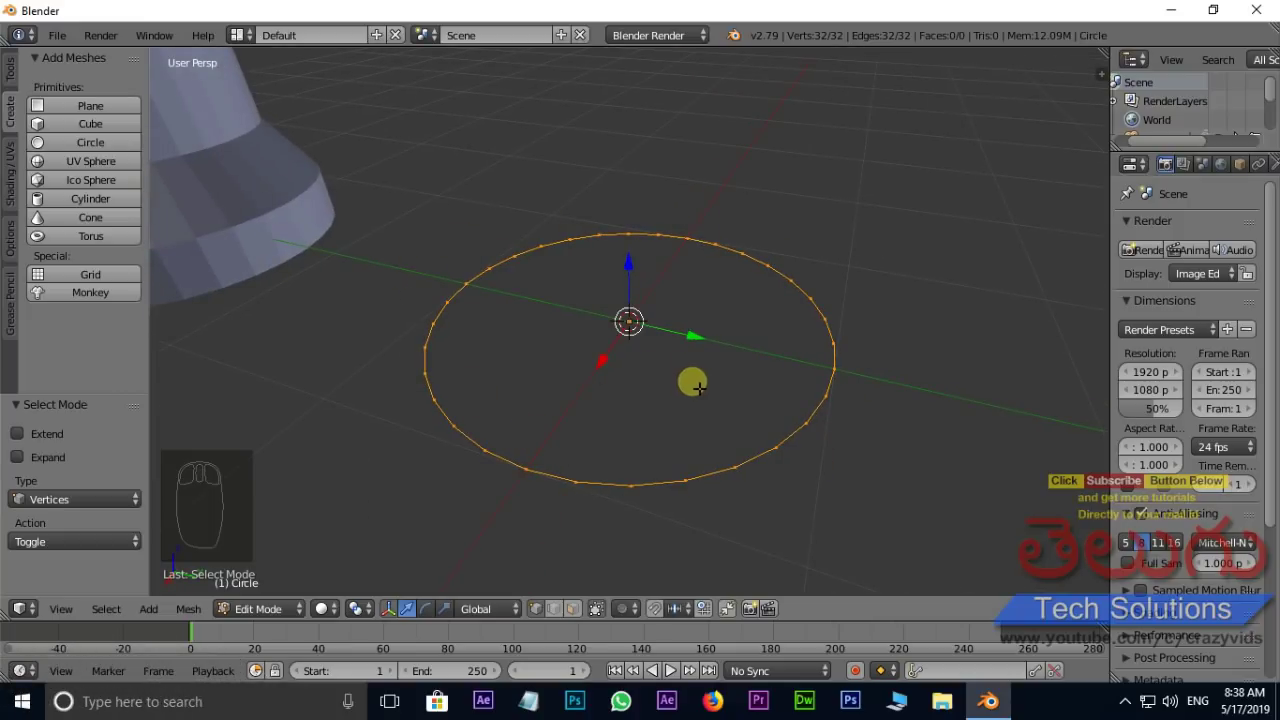
{"action": "key", "text": "f"}
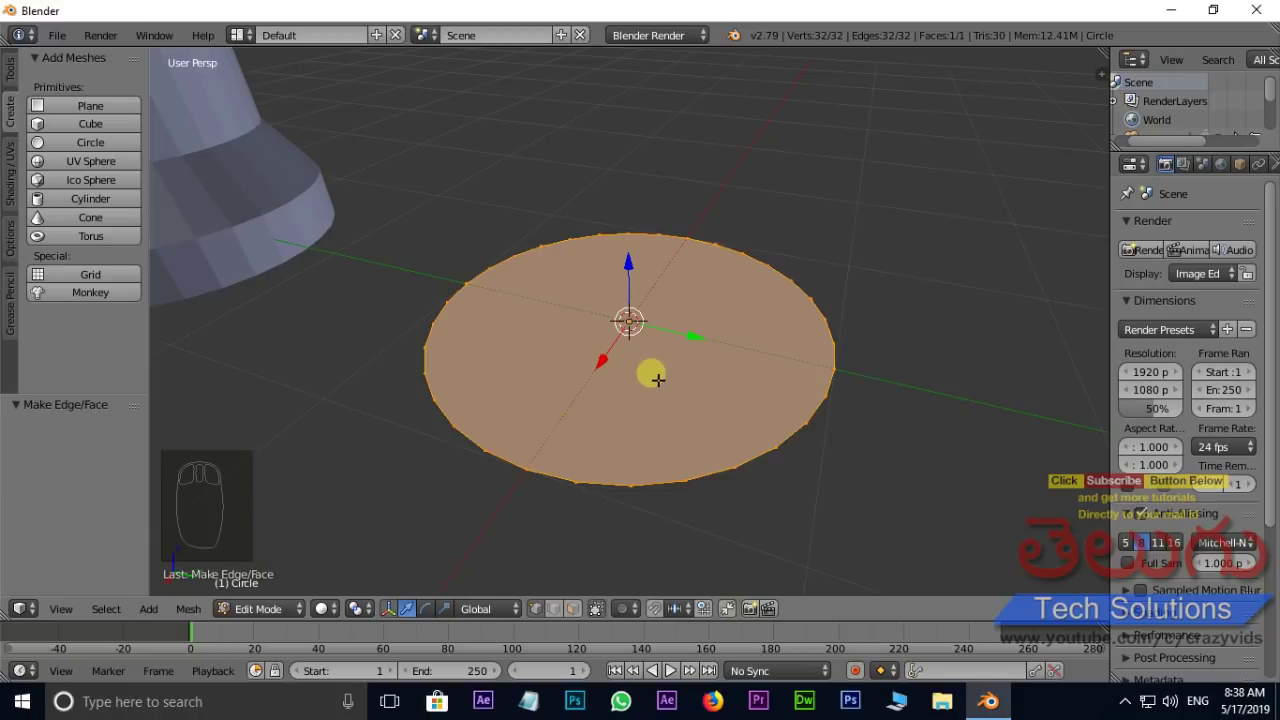
{"action": "key", "text": "ctrl+z"}
{"action": "left_click_drag", "start_coordinate": [11, 74], "coordinate": [80, 309]}
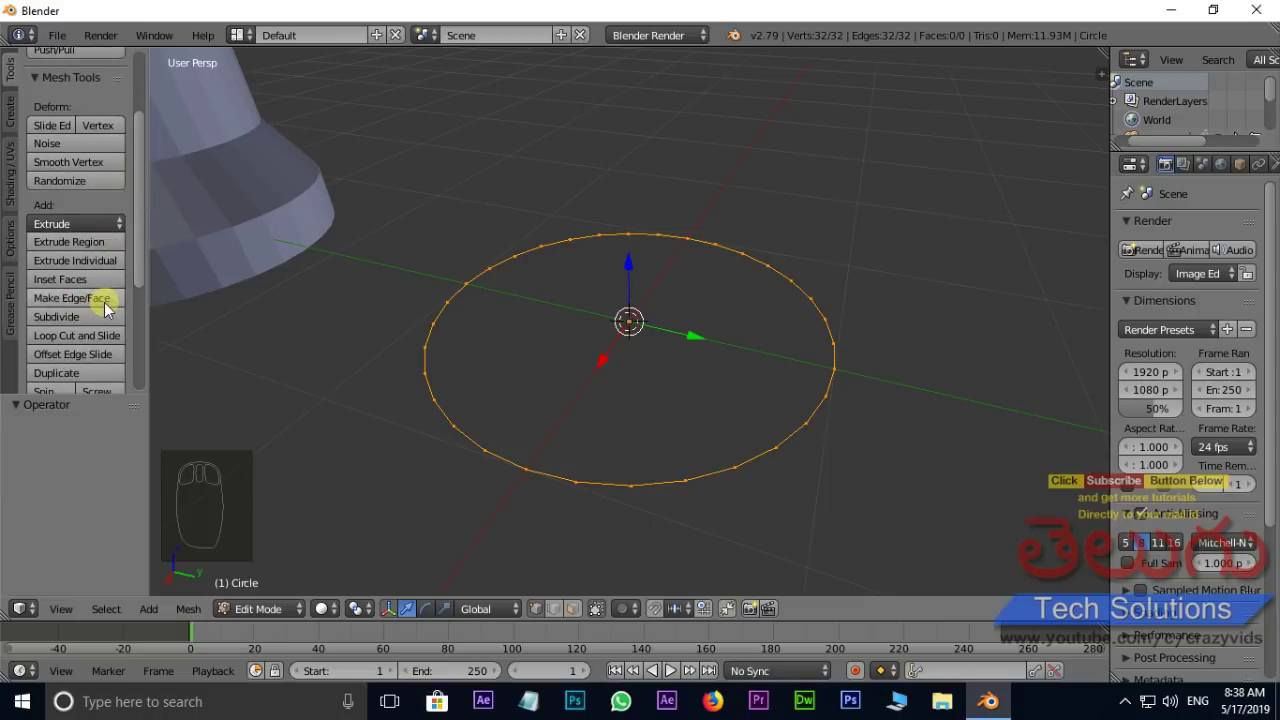
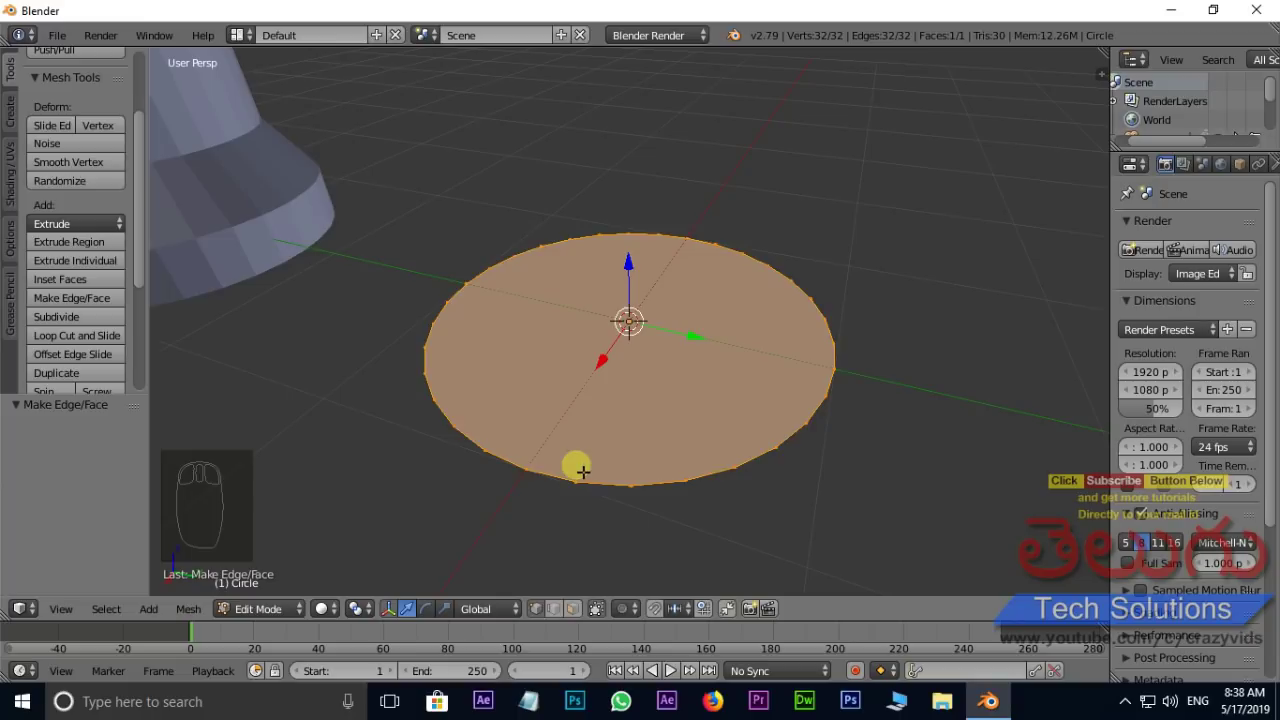
{"action": "key", "text": "ctrl+z"}
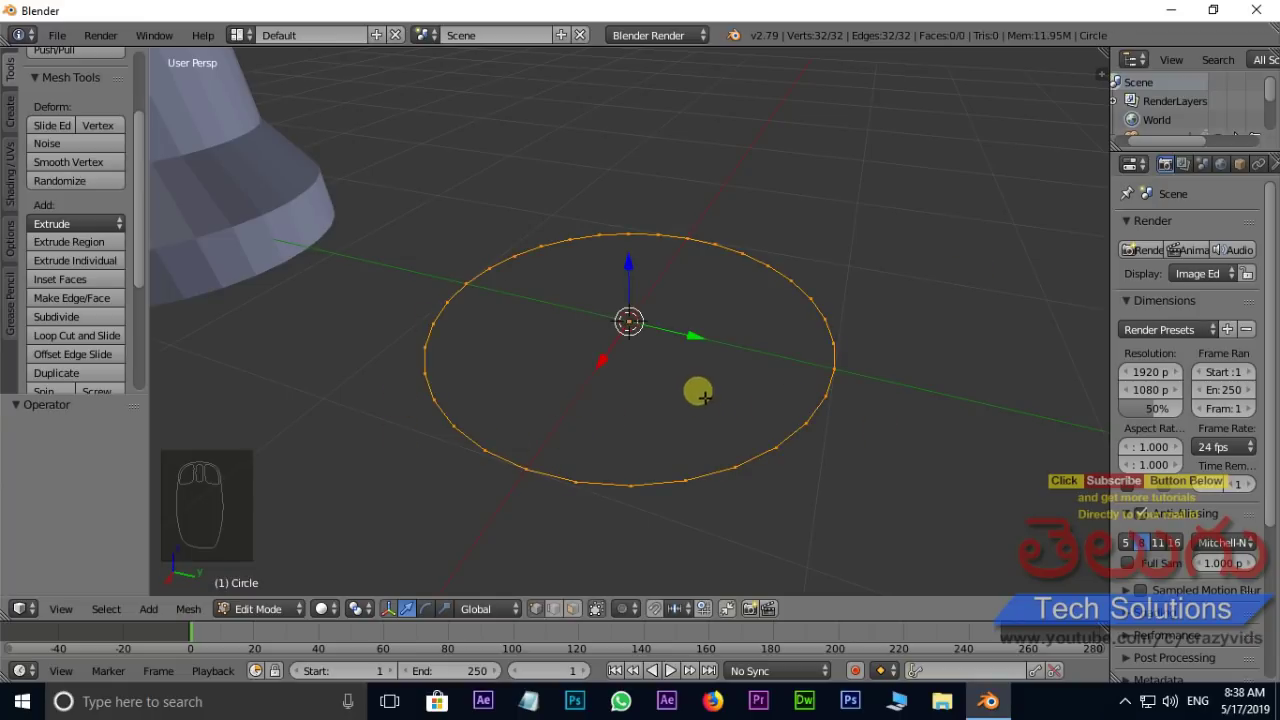
Step: Select every other vertex of the circle and scale them inward into star points
{"action": "key", "text": "ctrl+Tab"}
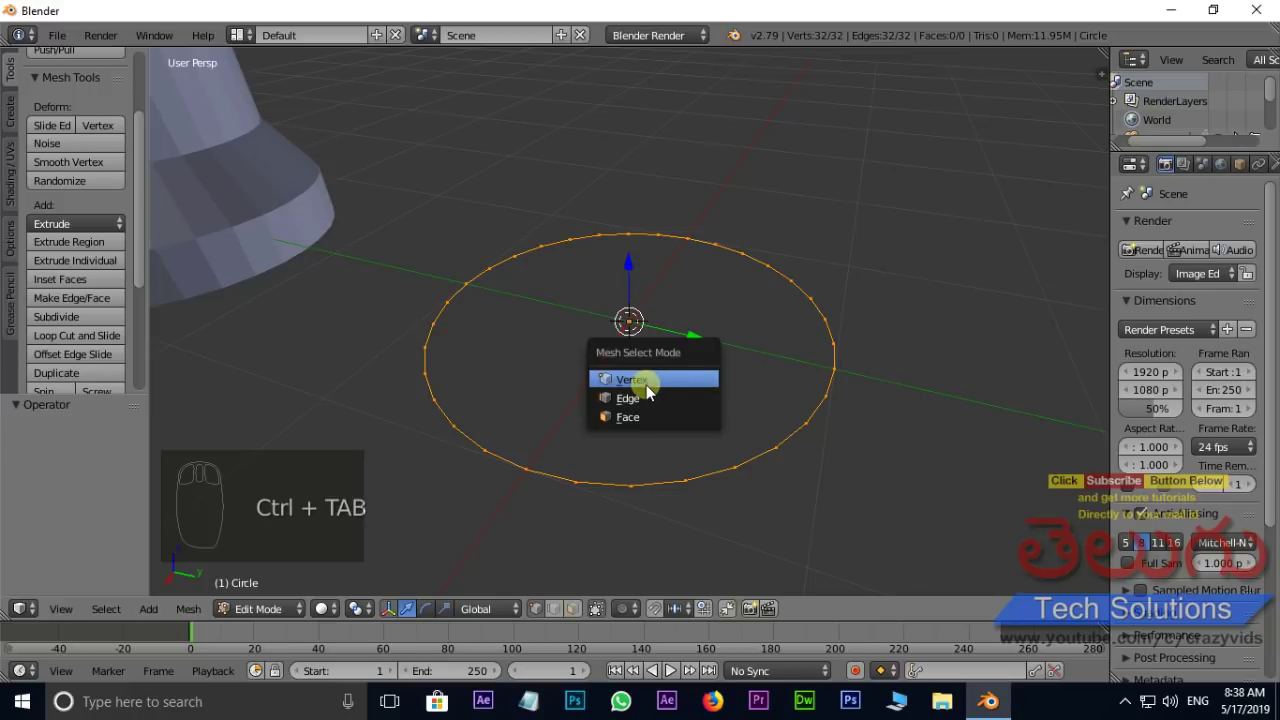
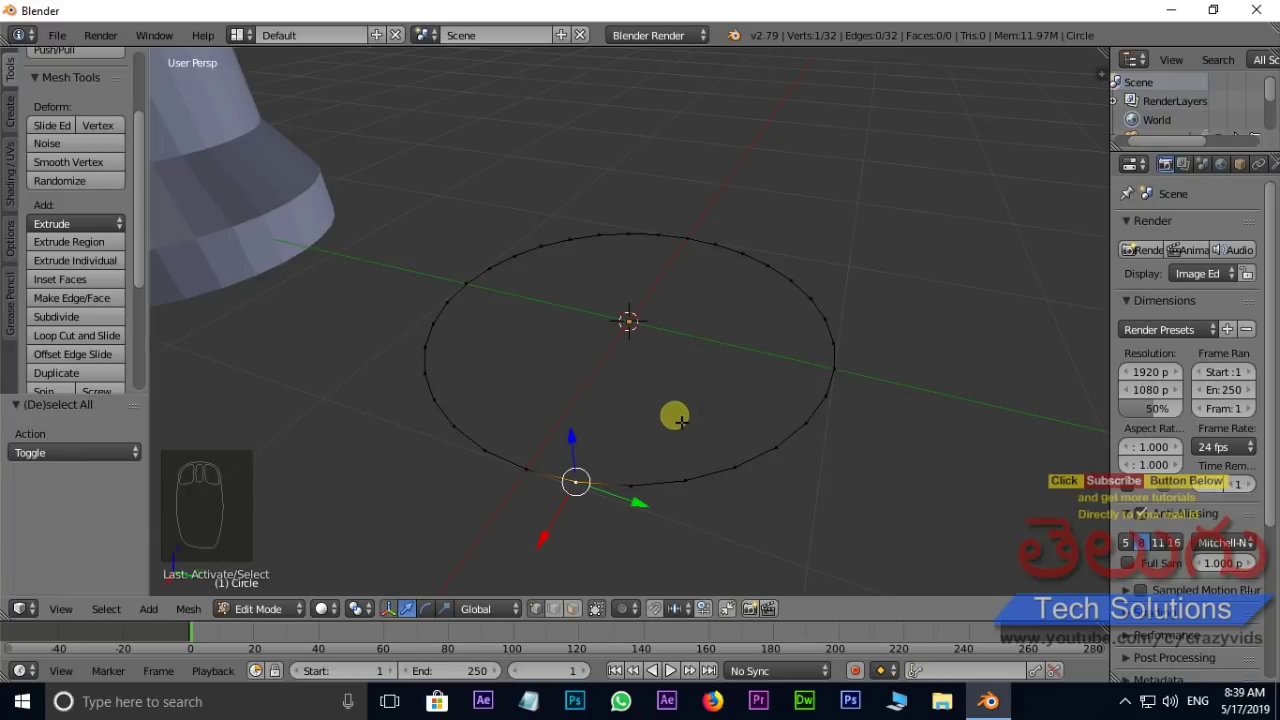
{"action": "key", "text": "a"}
{"action": "key", "text": "a"}
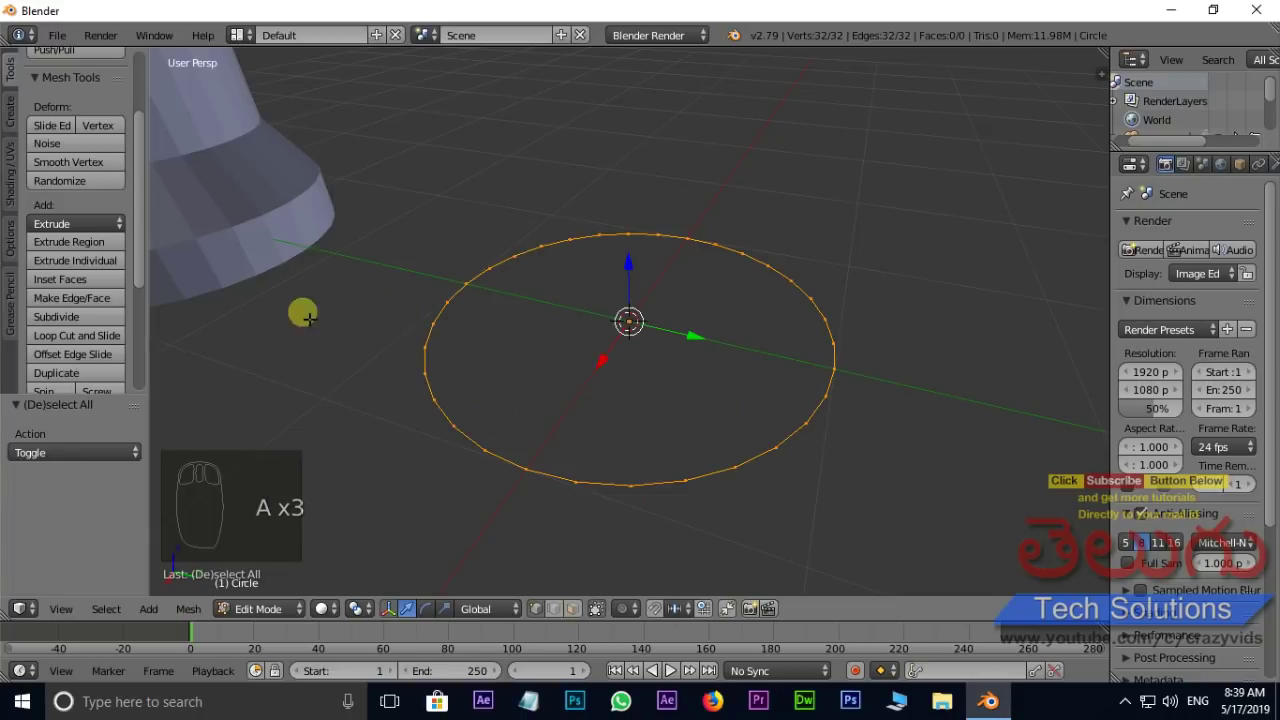
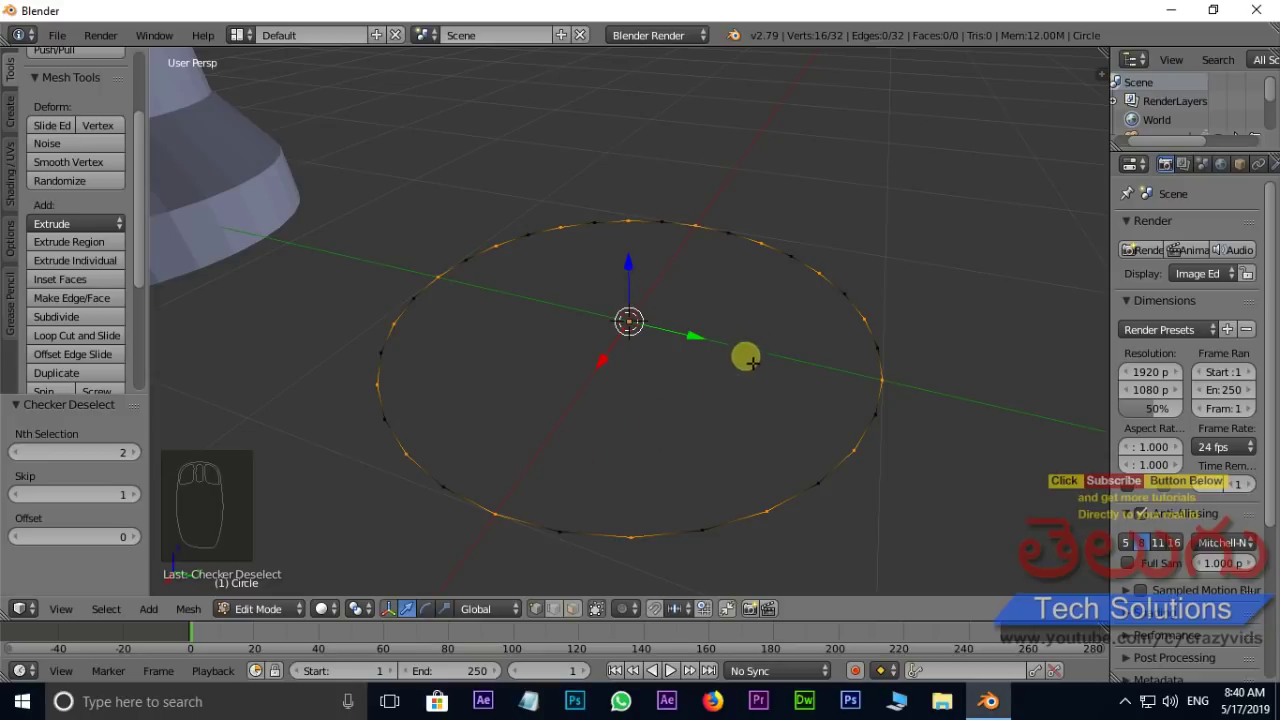
{"action": "key", "text": "s"}
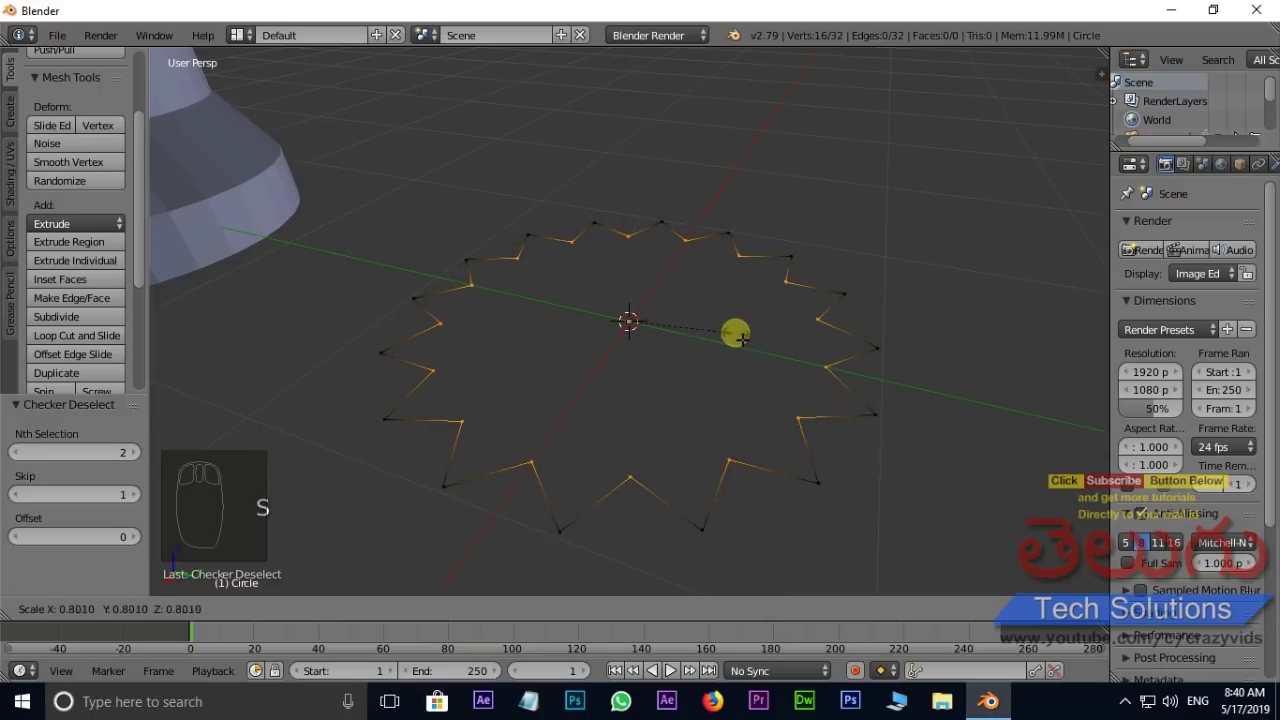
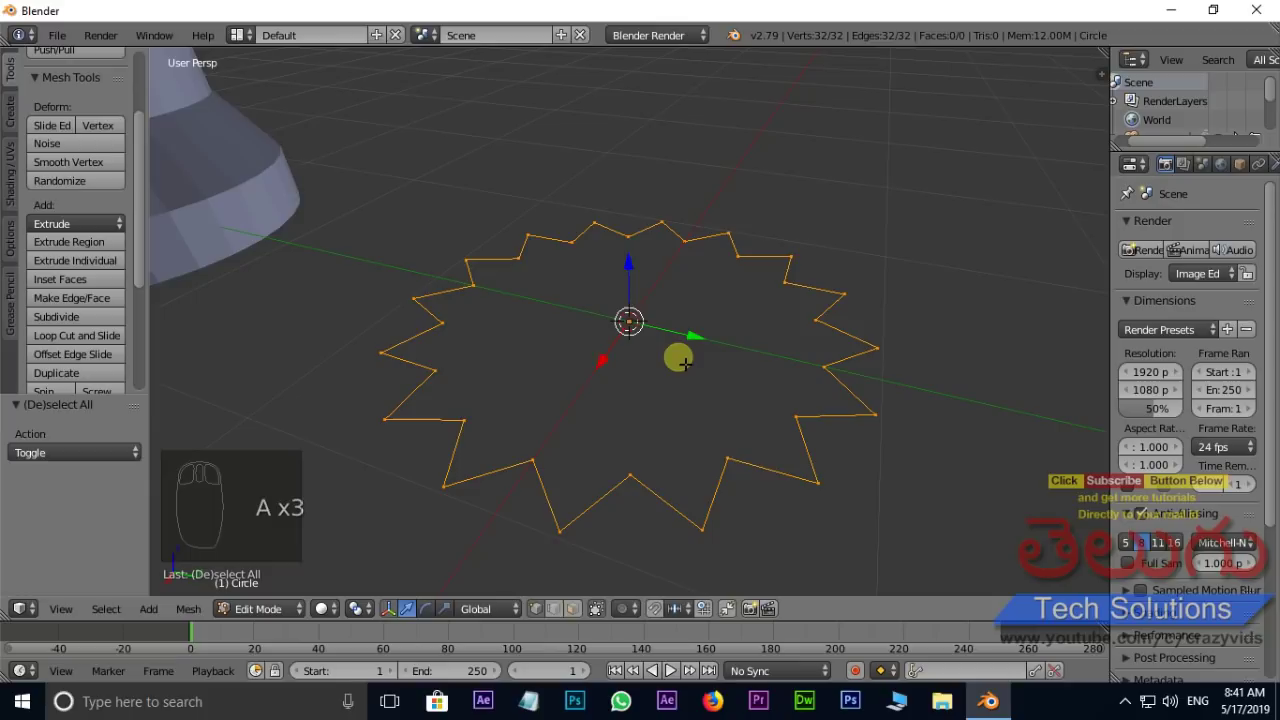
Step: Fill the star with a face, extrude it upward and shrink the top into a narrower shaft
{"action": "key", "text": "f"}
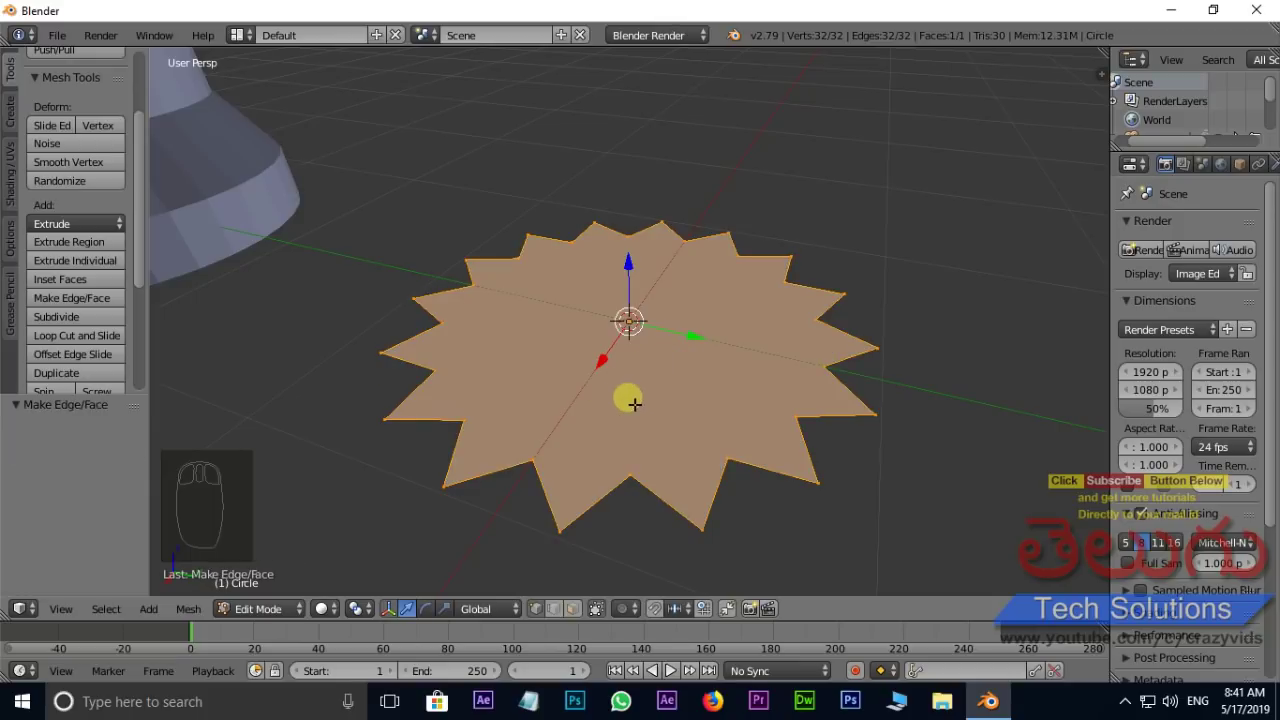
{"action": "key", "text": "ctrl+Tab"}
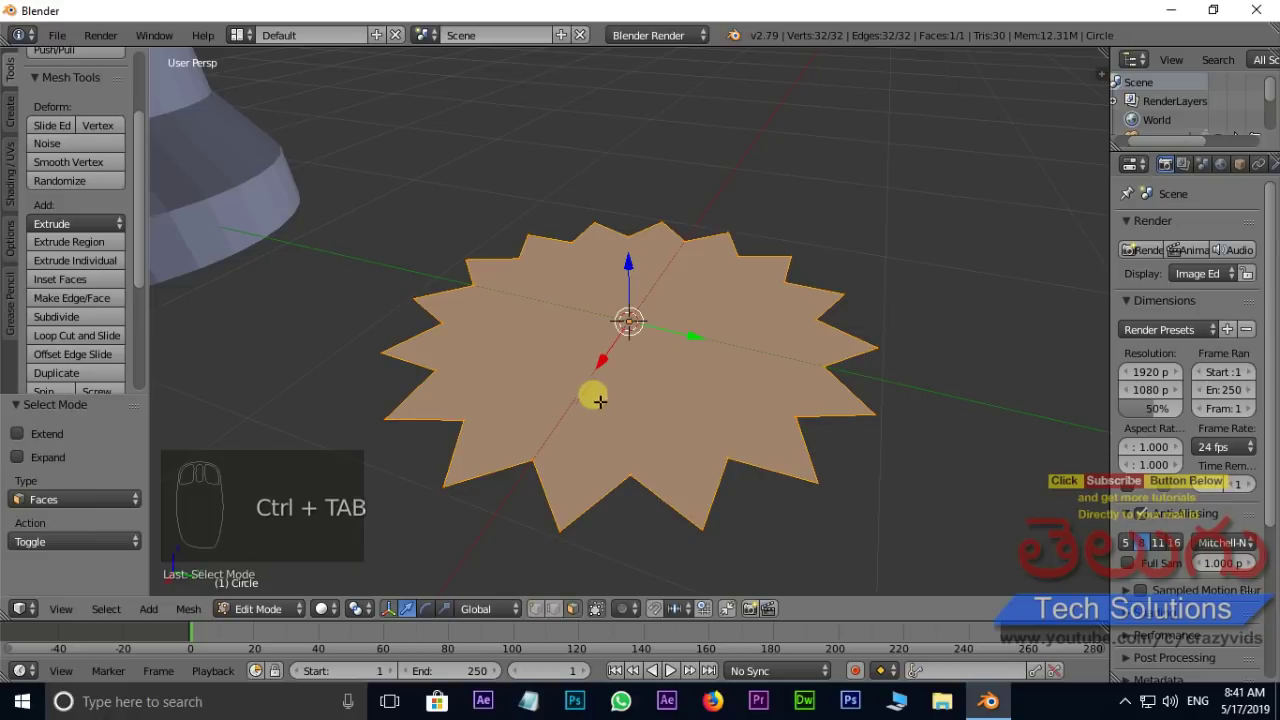
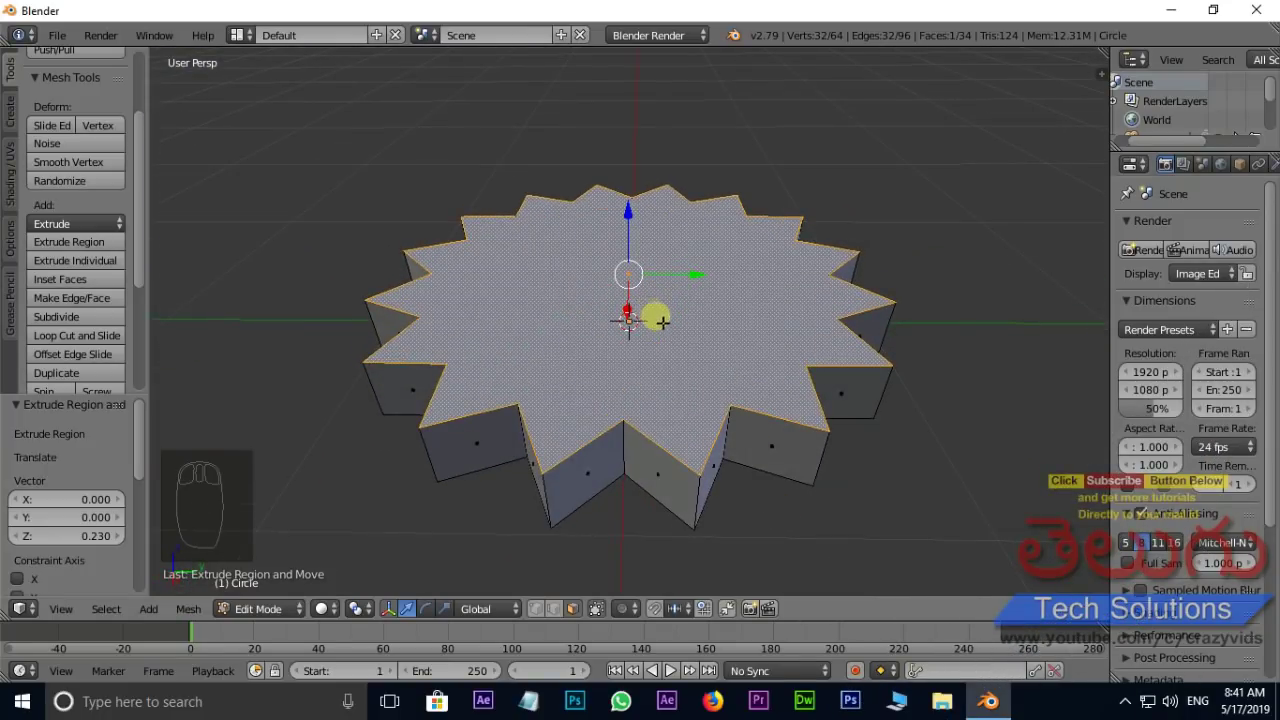
{"action": "key", "text": "e"}
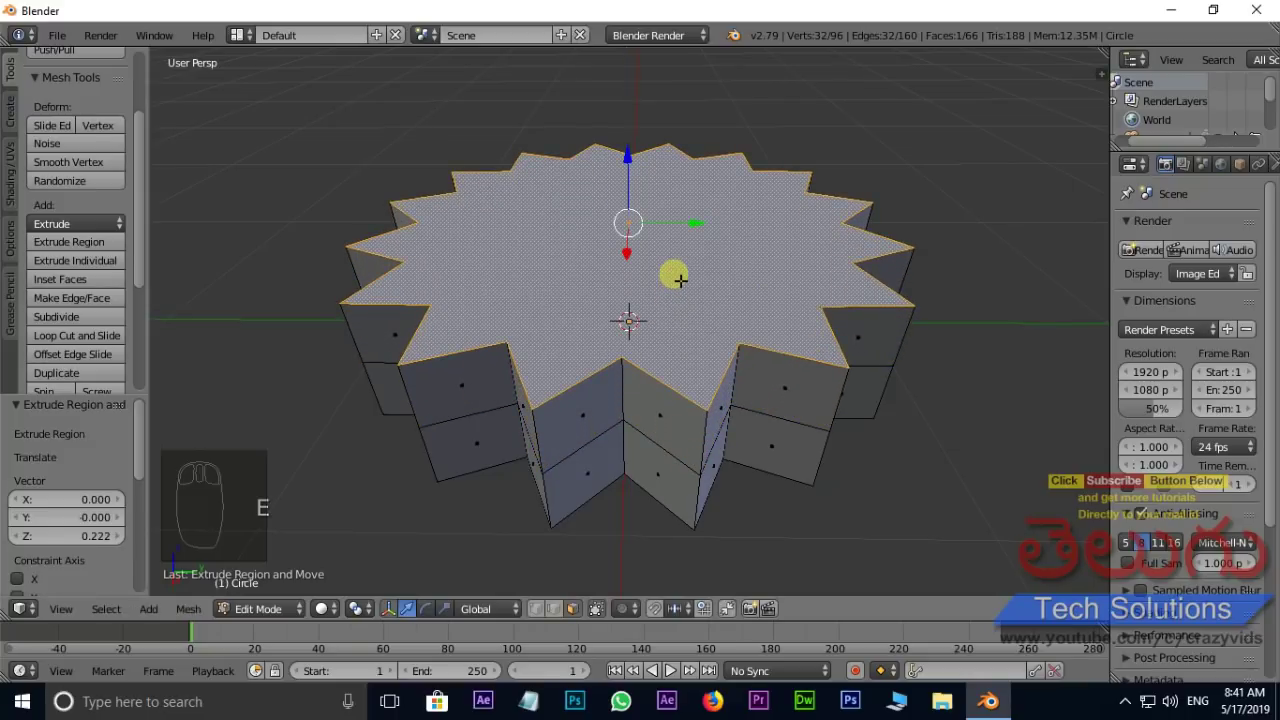
{"action": "key", "text": "s"}
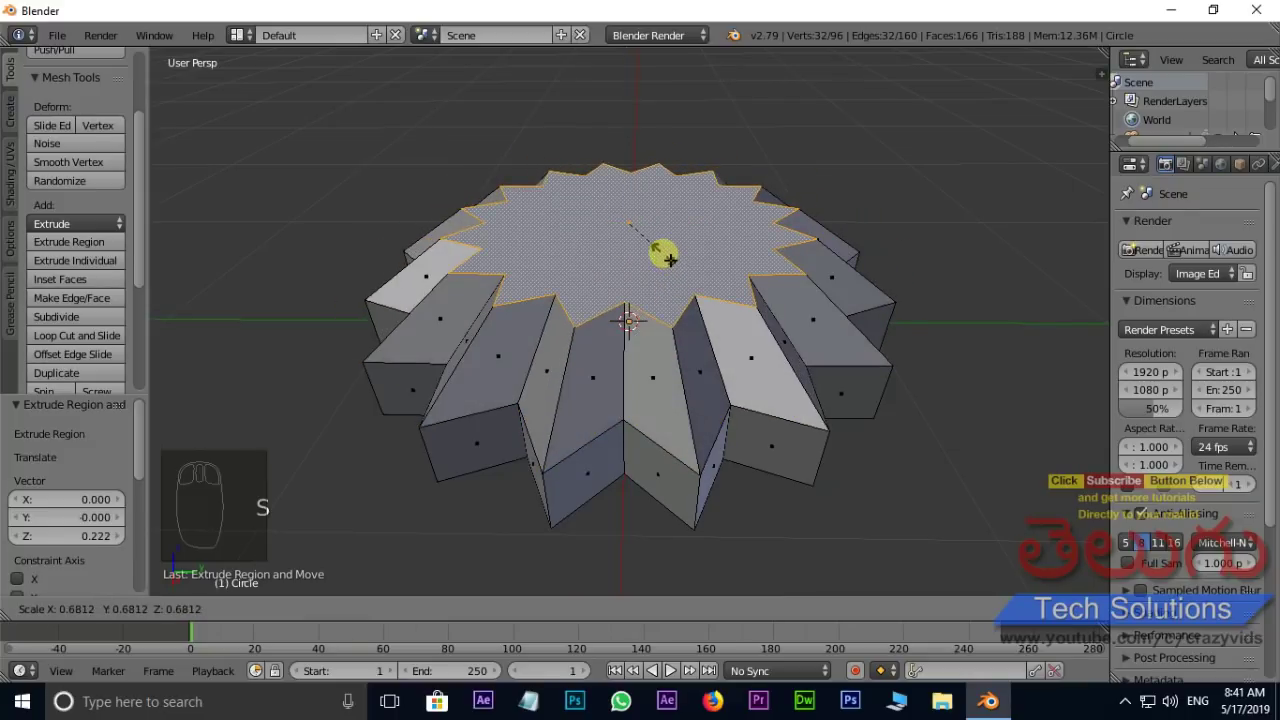
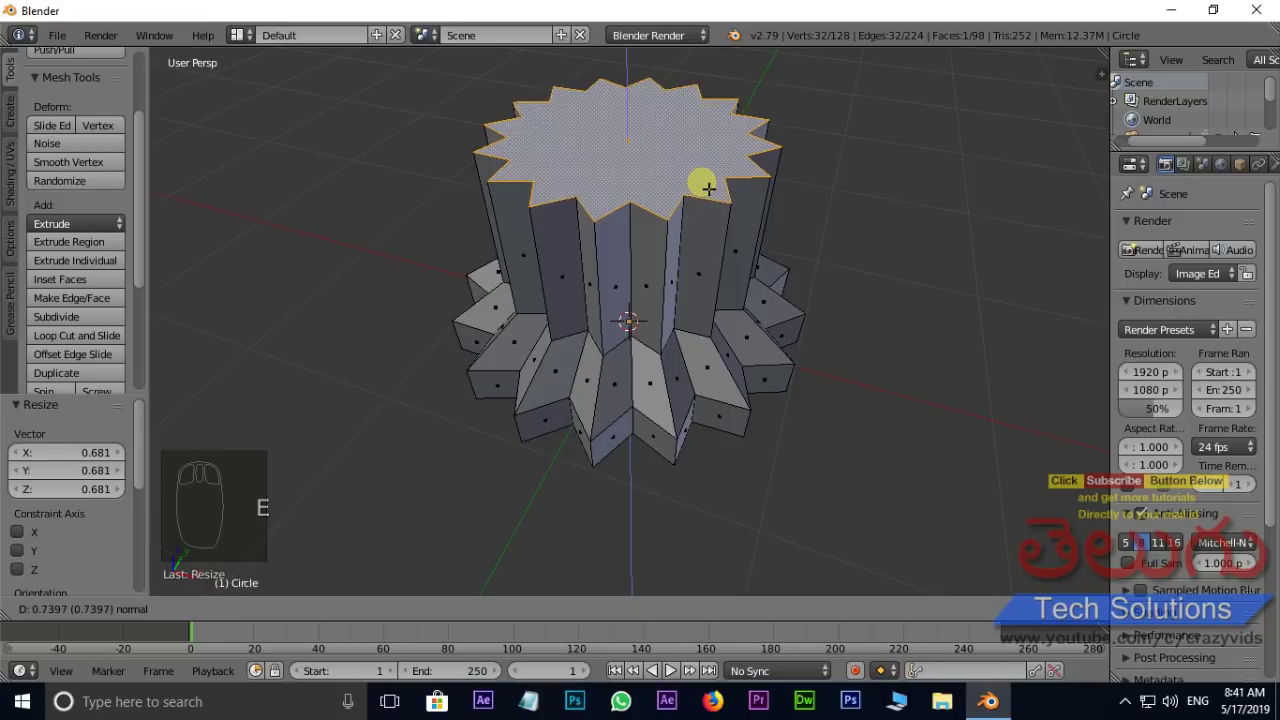
{"action": "key", "text": "s"}
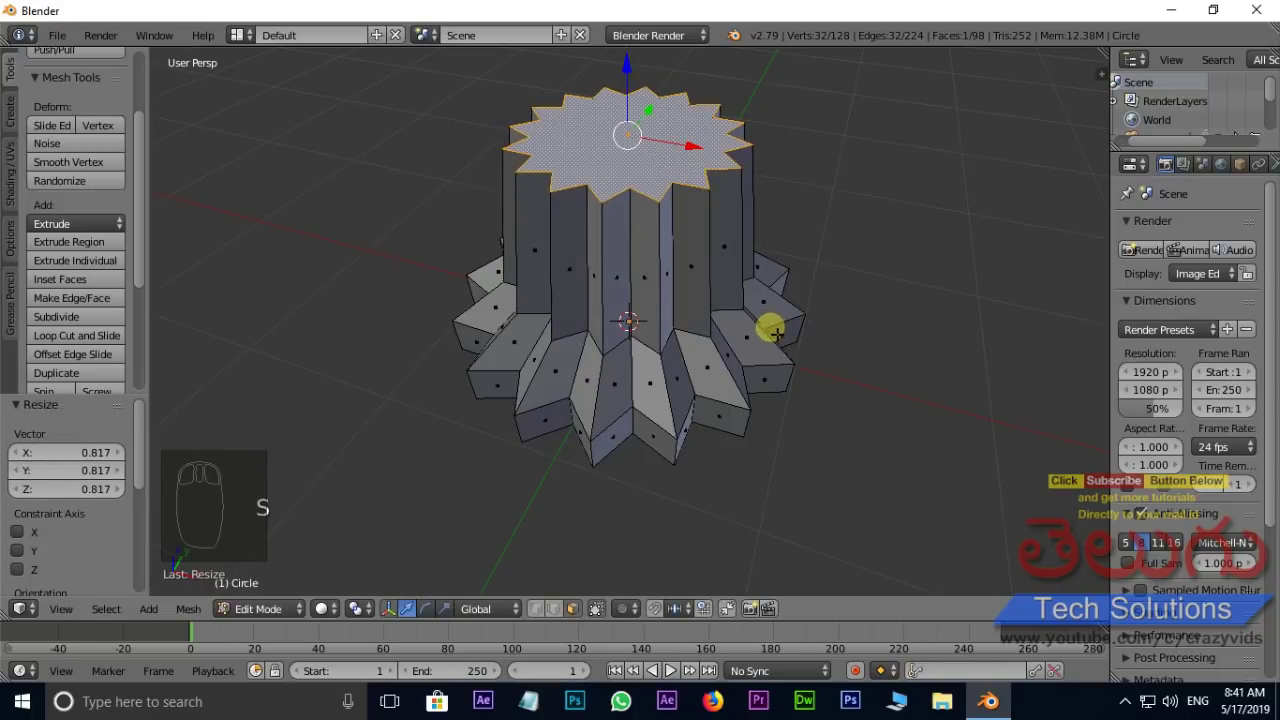
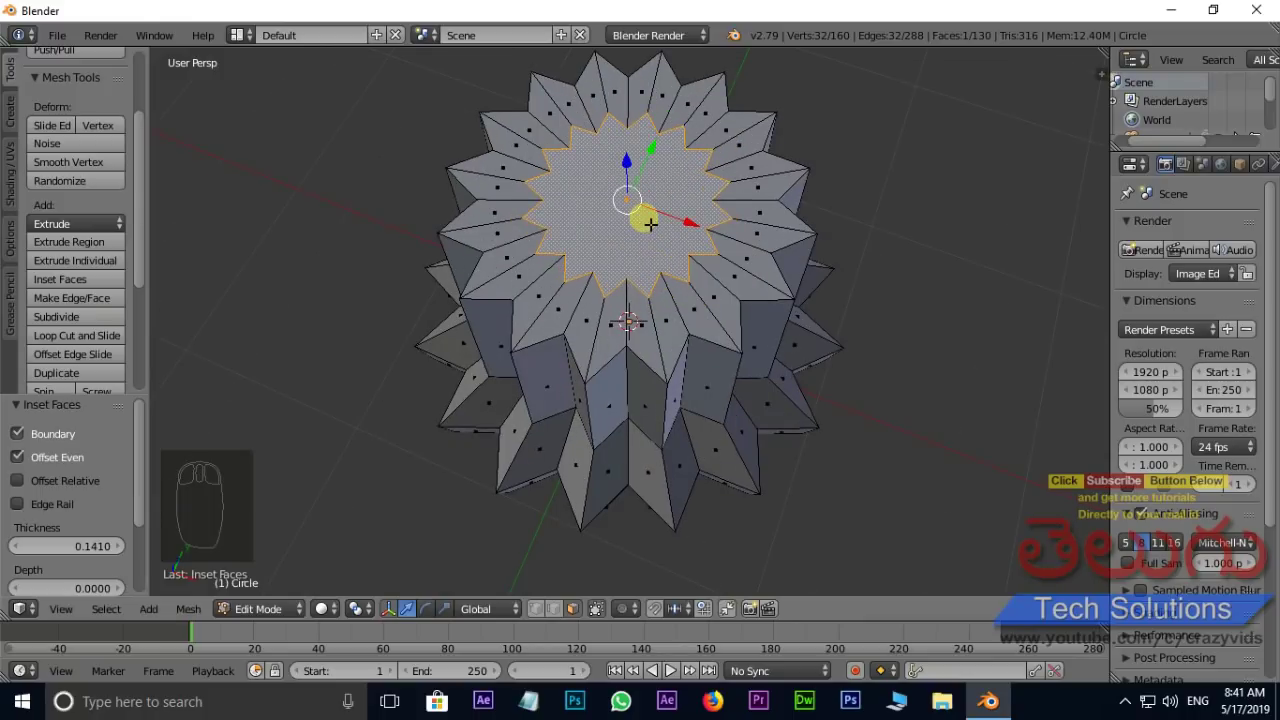
Step: Extrude the inset top face downward along Z to hollow the column, returning to Object Mode
{"action": "key", "text": "e"}
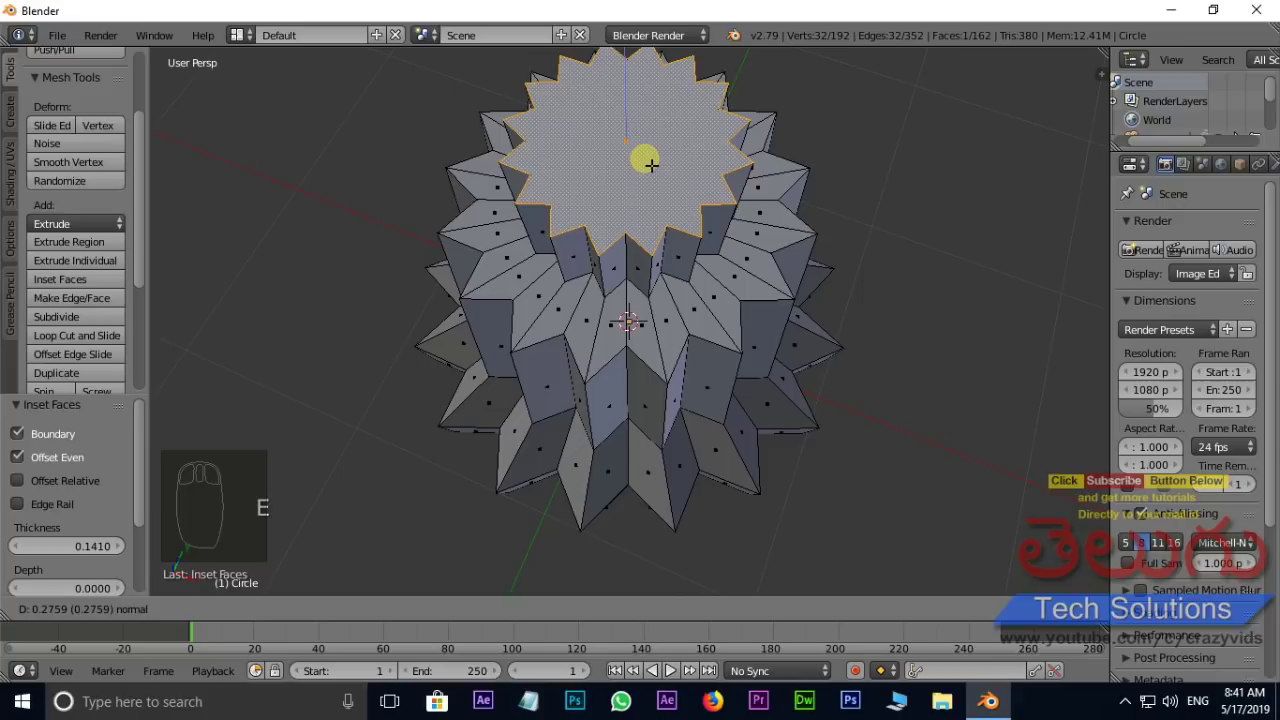
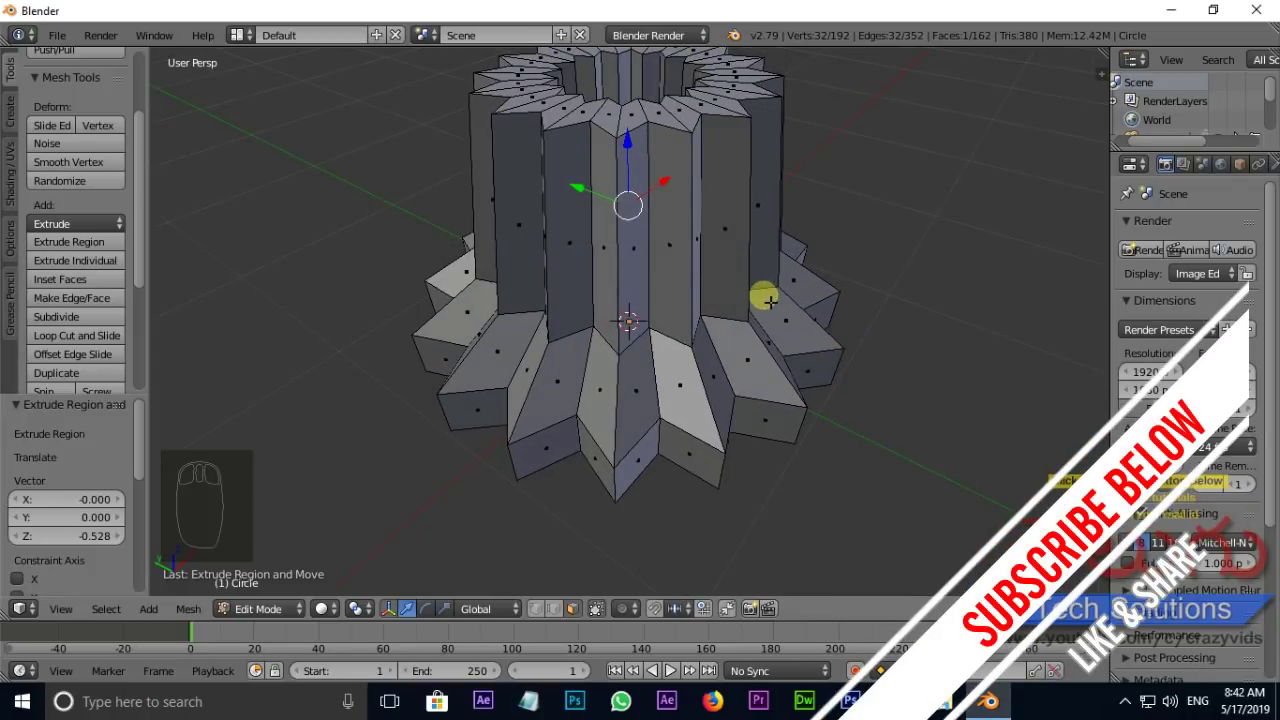
{"action": "key", "text": "Tab"}
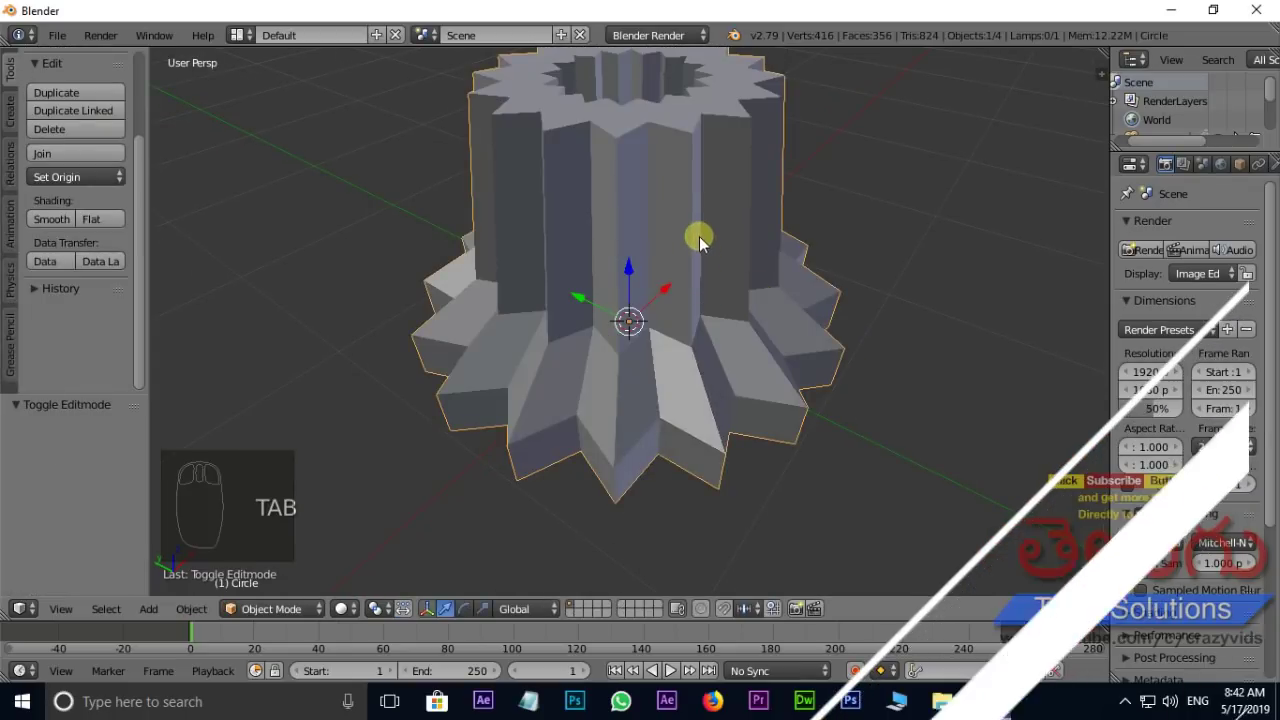
{"action": "middle_click", "coordinate": [708, 254]}
{"action": "scroll", "scroll_direction": "up", "scroll_amount": 3}
{"action": "scroll", "scroll_direction": "up", "scroll_amount": 3}
{"action": "left_click_drag", "start_coordinate": [558, 328], "coordinate": [776, 324]}
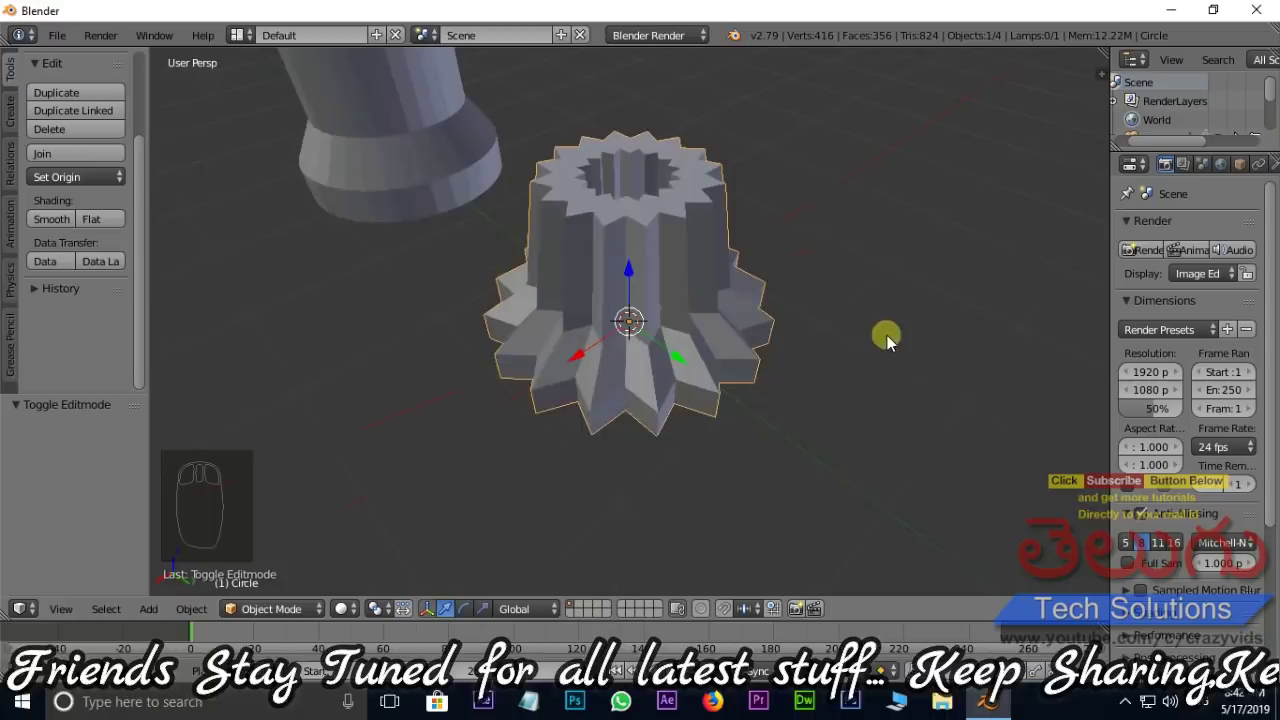
{"action": "left_click_drag", "start_coordinate": [9, 118], "coordinate": [224, 264]}
{"action": "left_click", "coordinate": [241, 276]}
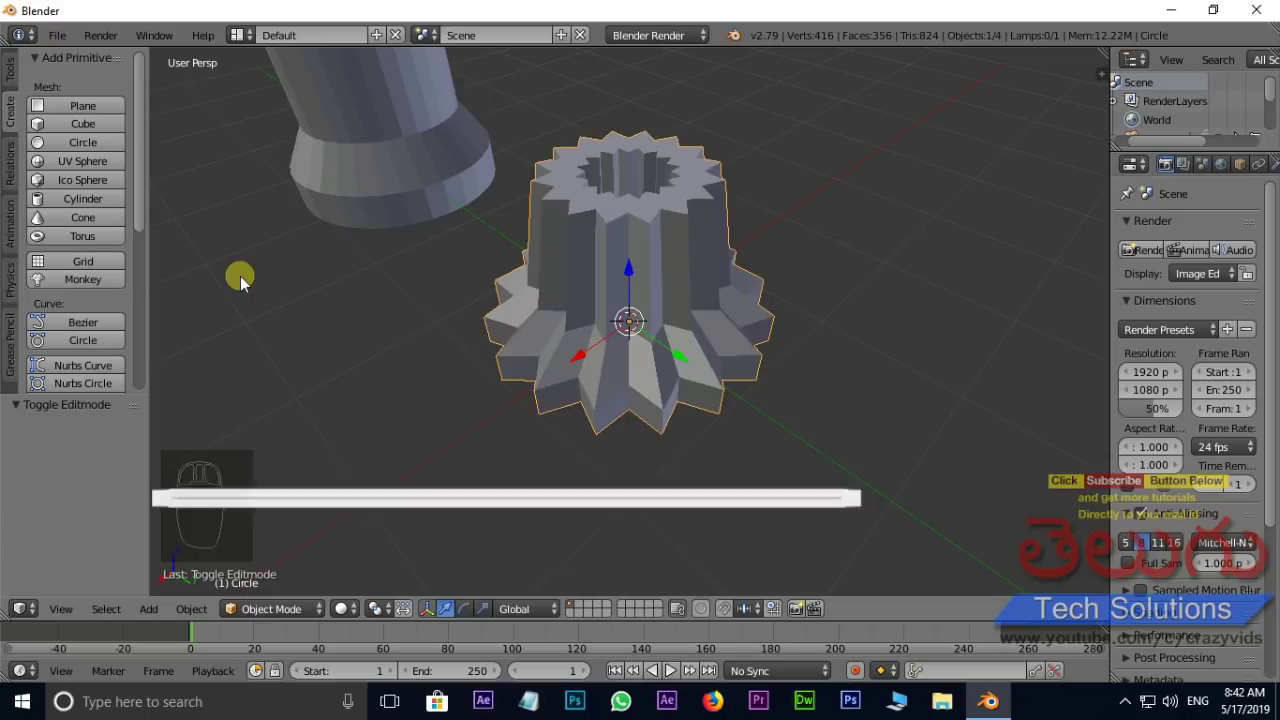
{"action": "left_click_drag", "start_coordinate": [243, 284], "coordinate": [243, 284]}
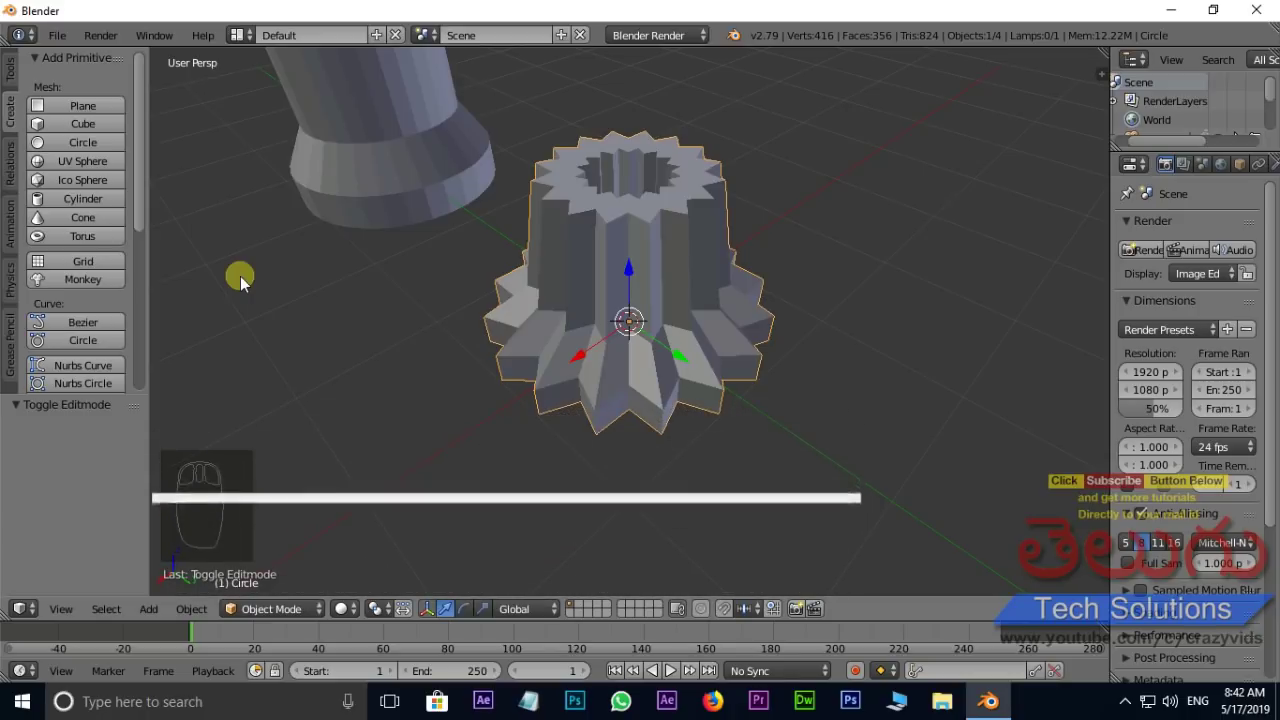